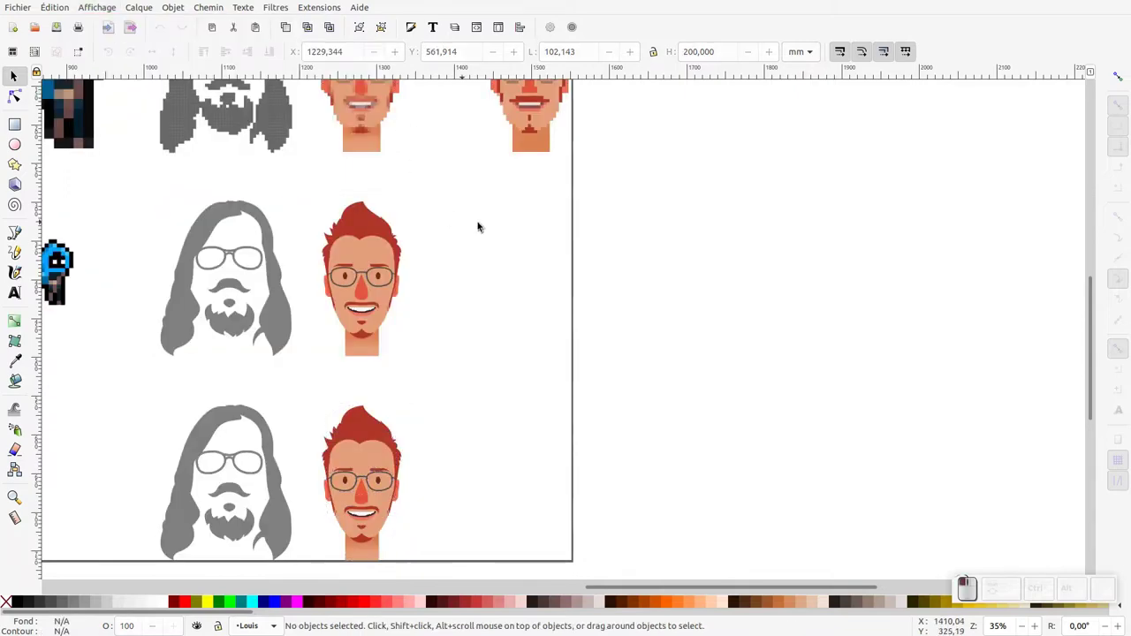
Zoom in on the finished pixel portraits and select the pixelated red-haired face group
click(391, 193)
click(398, 161)
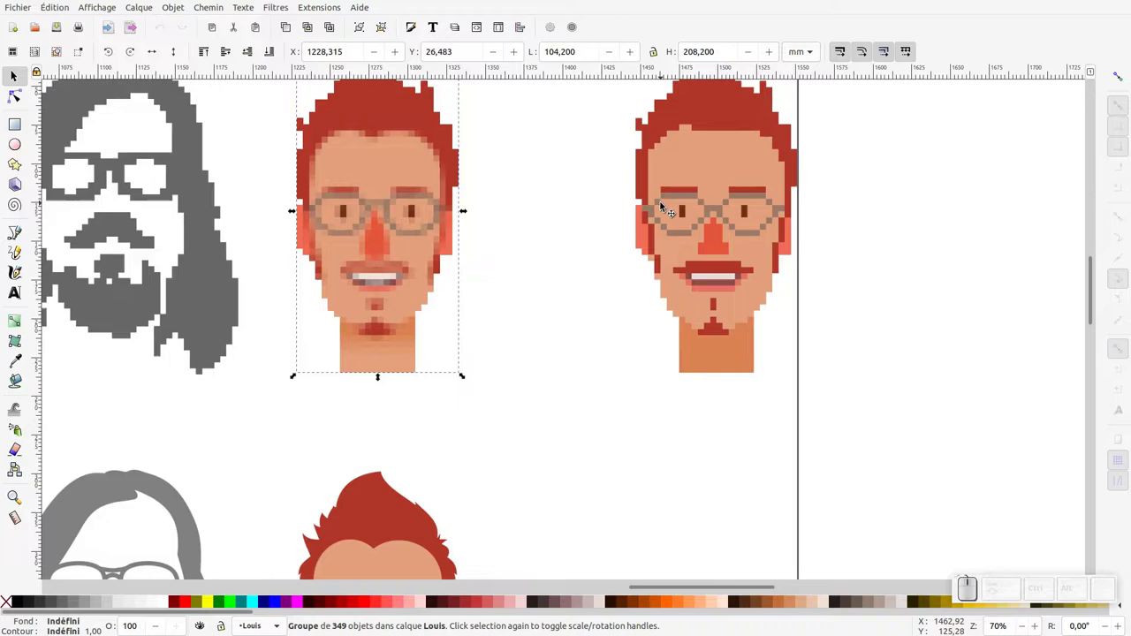
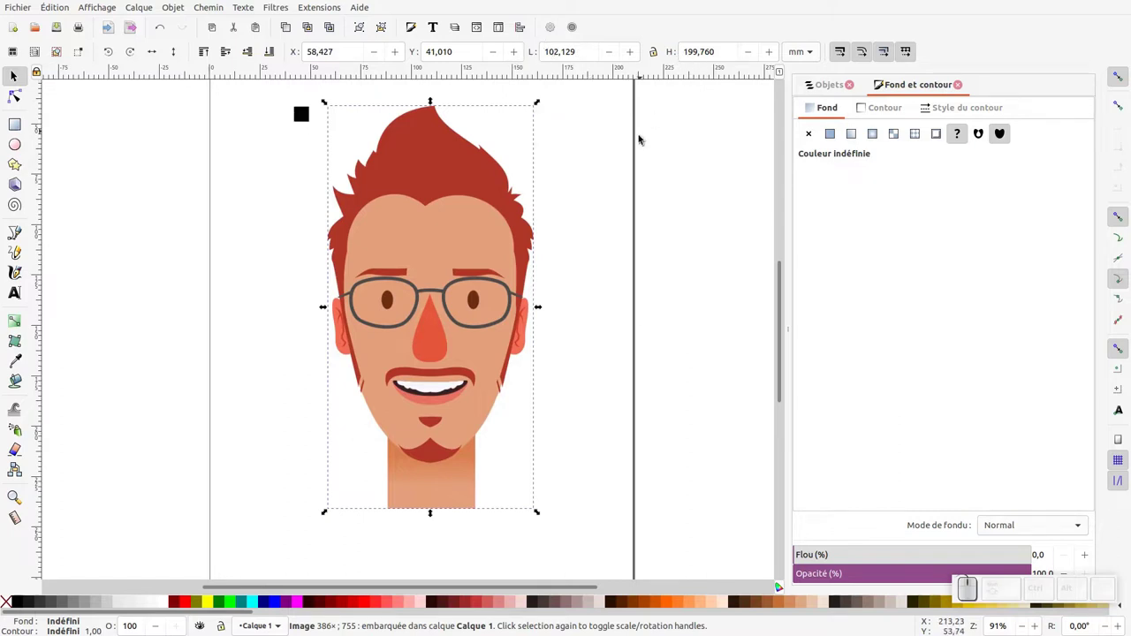
Move the small black square left toward the page's top-left corner beside the portrait
drag(309, 115, 257, 142)
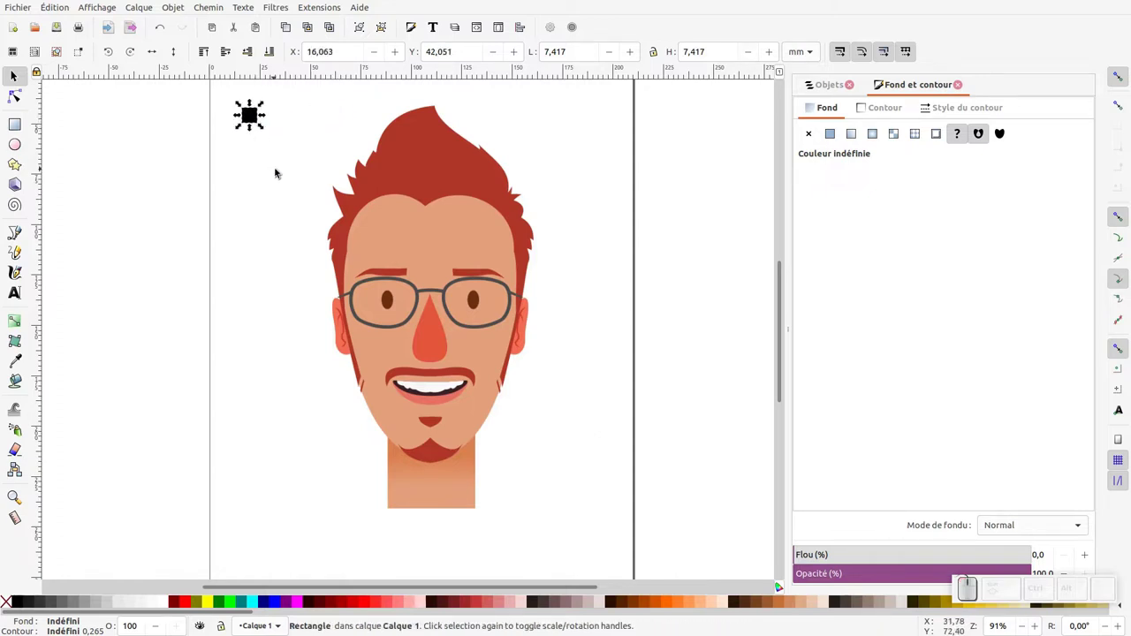
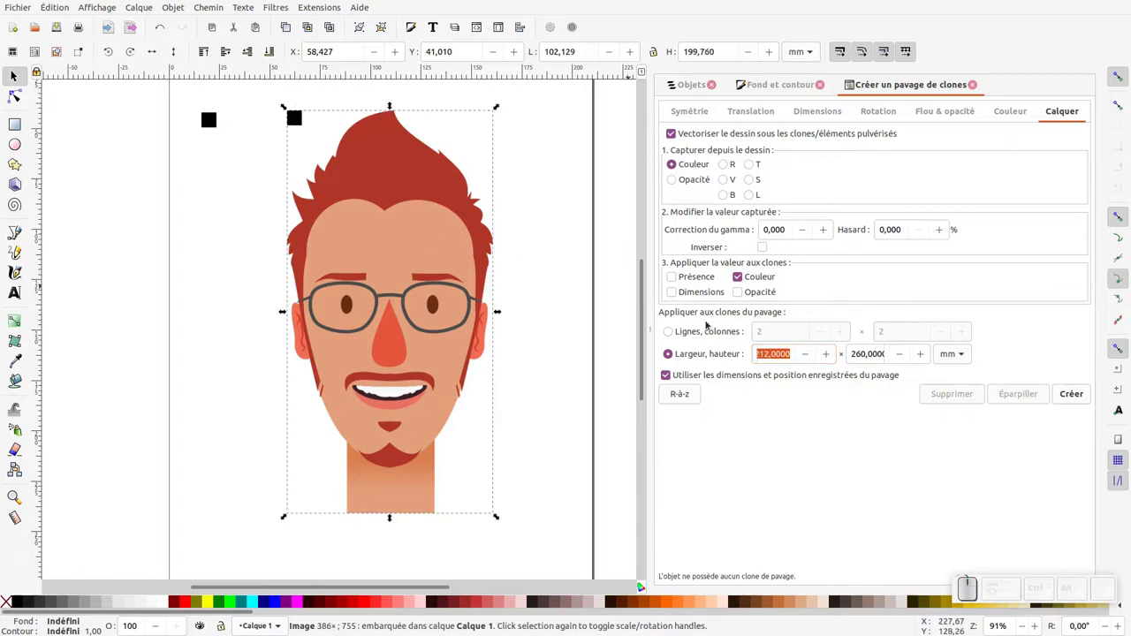
Set the Create Tiled Clones area to 102 × 200 mm
key(ctrl+a)
key(ctrl+KP_1)
key(ctrl+KP_0)
key(ctrl+Tab)
key(KP_0)
Select the square's clone and create the grid of colour-traced clone tiles over the portrait
click(17, 75)
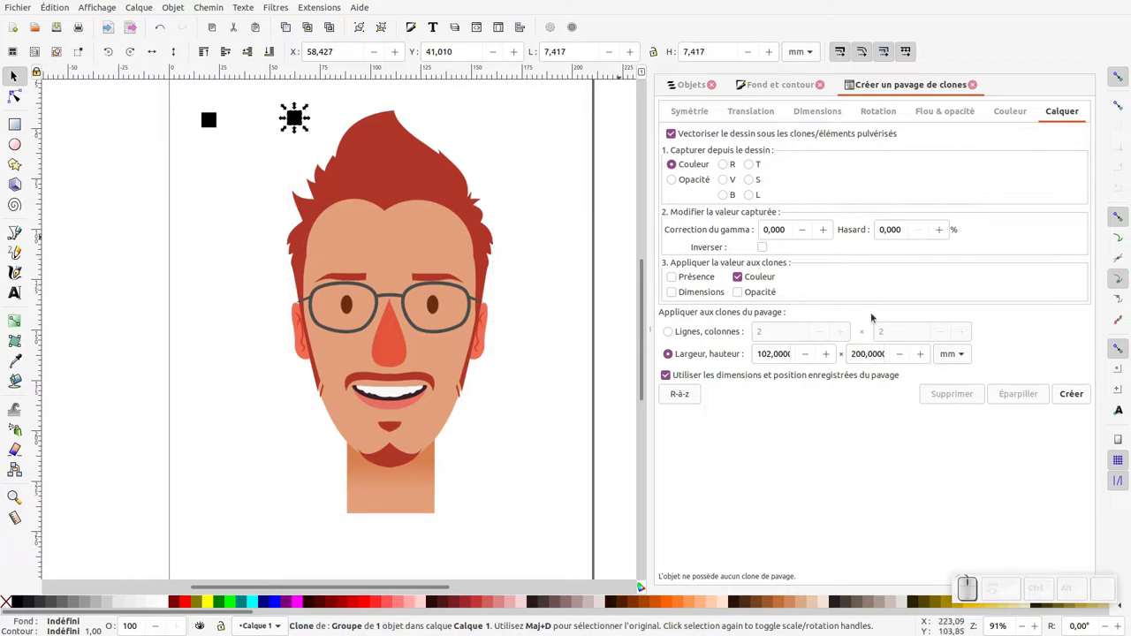
click(18, 75)
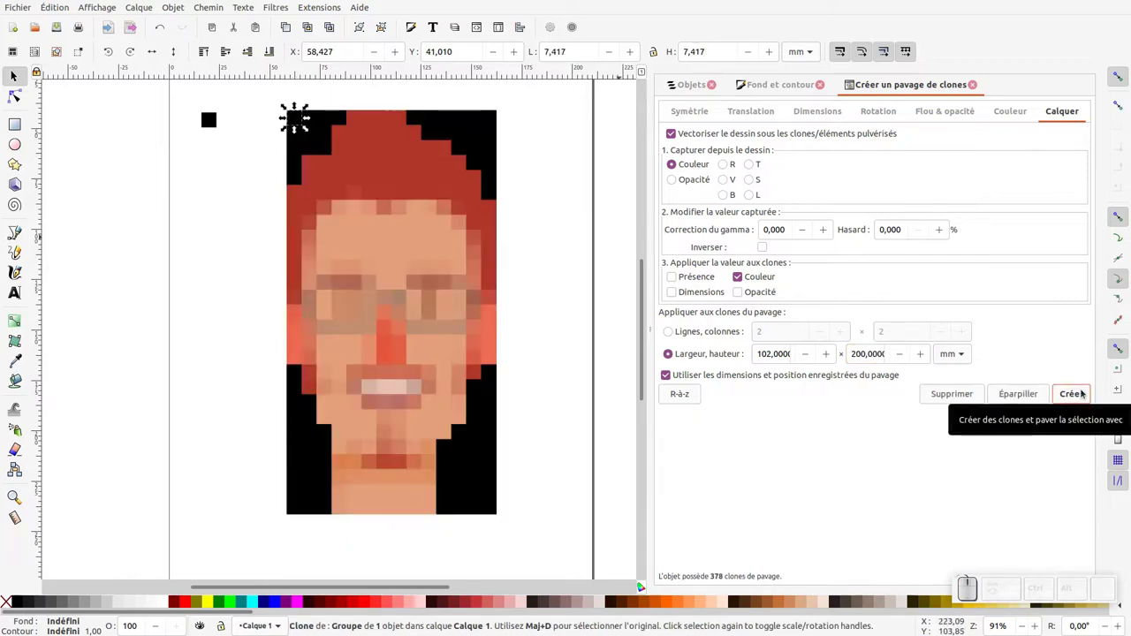
key(KP_Subtract)
click(18, 75)
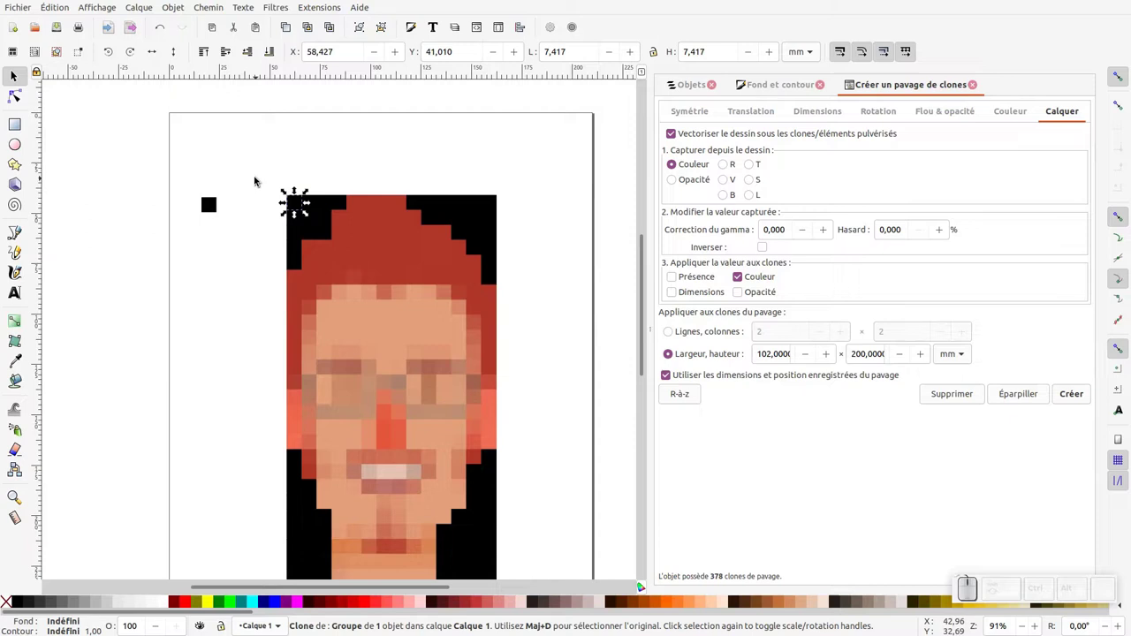
click(18, 75)
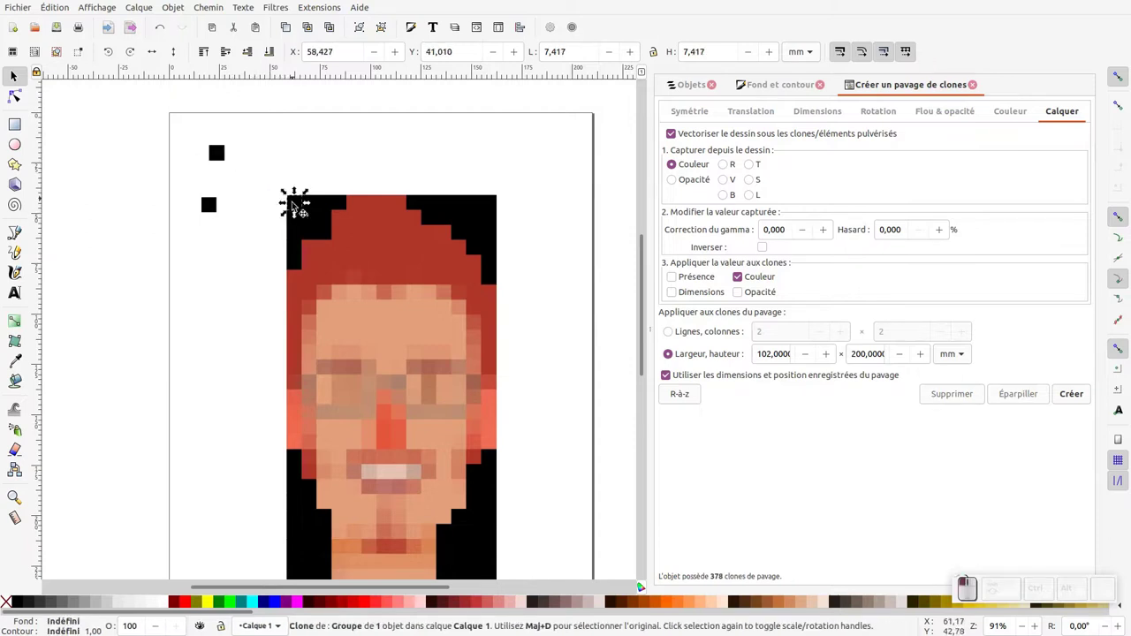
Select every black-filled tile except the two source squares and delete them with the image
click(17, 76)
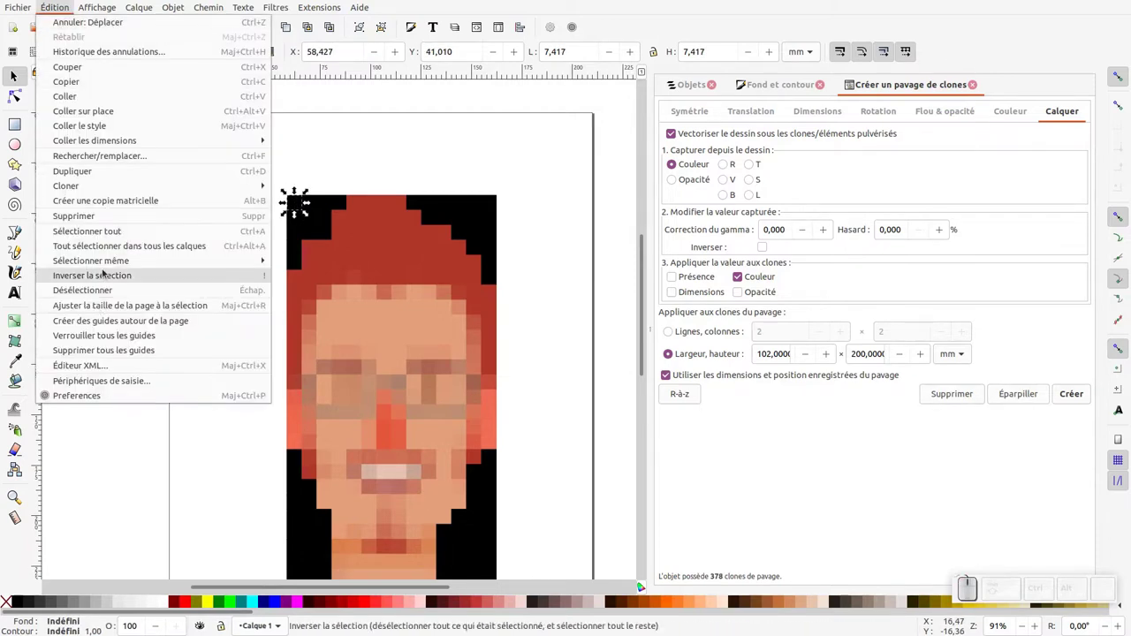
click(18, 75)
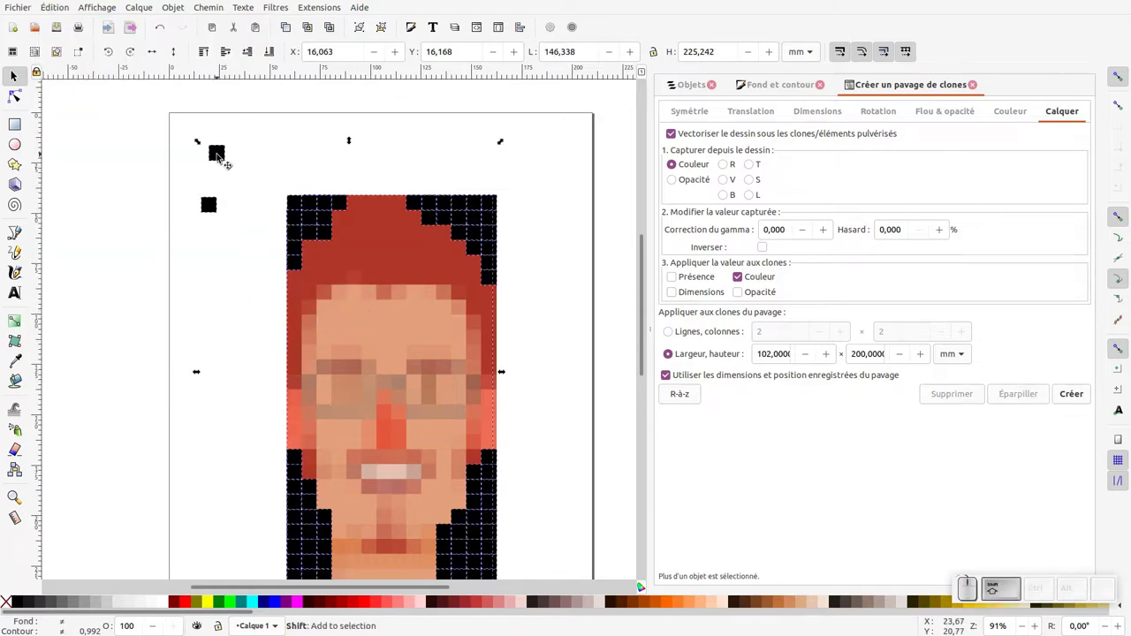
click(18, 75)
click(18, 75)
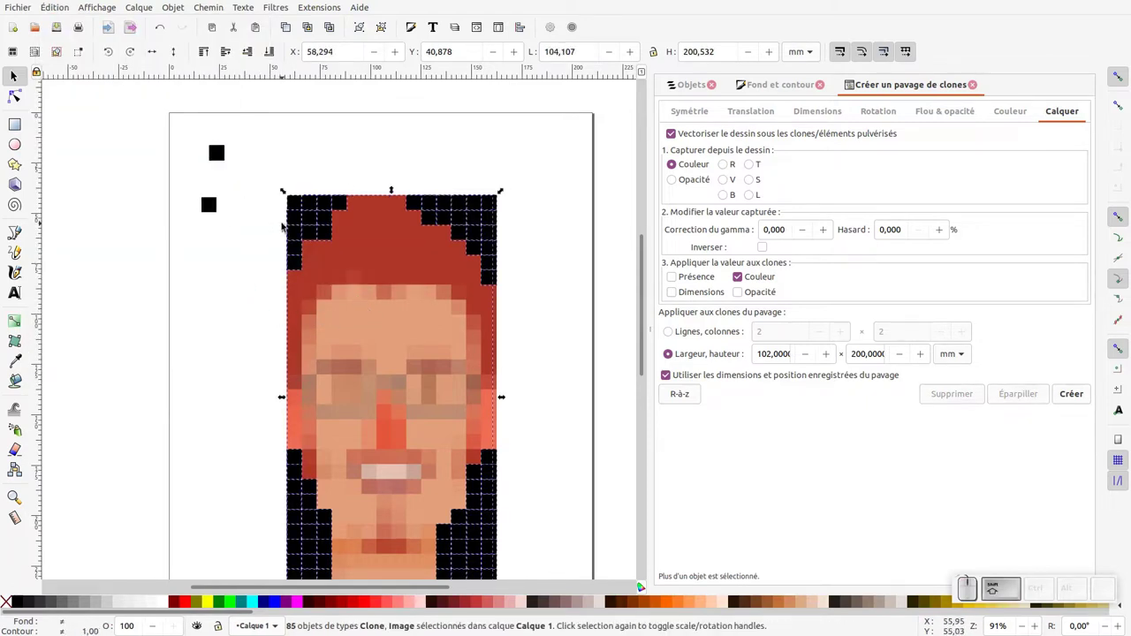
key(Delete)
Group the 294 remaining coloured tiles into one pixel-face group
click(18, 75)
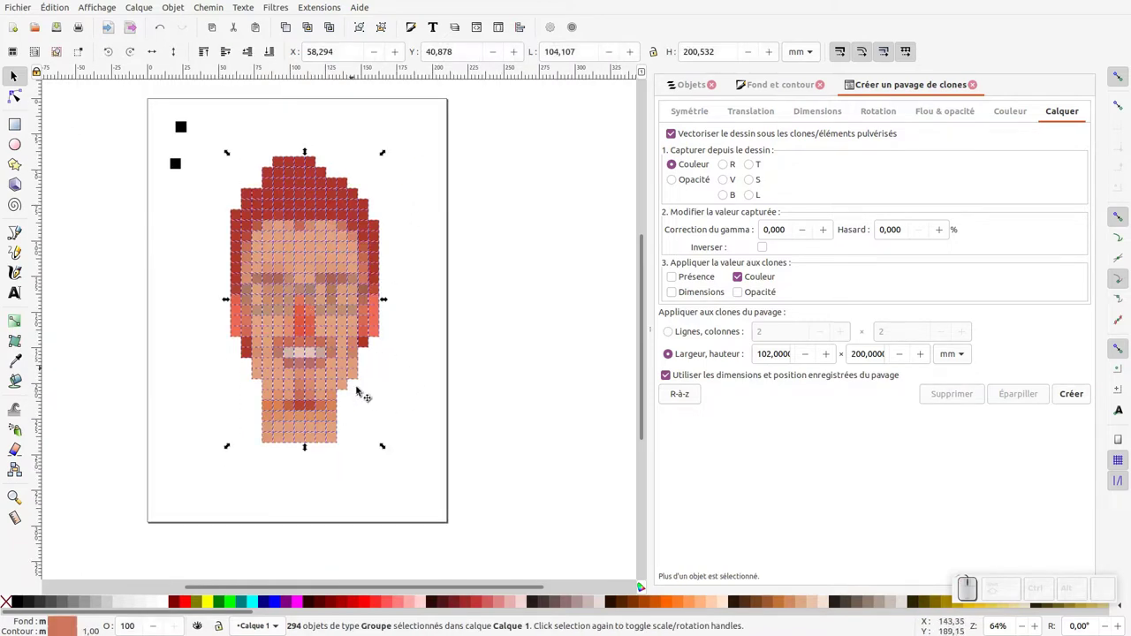
click(18, 75)
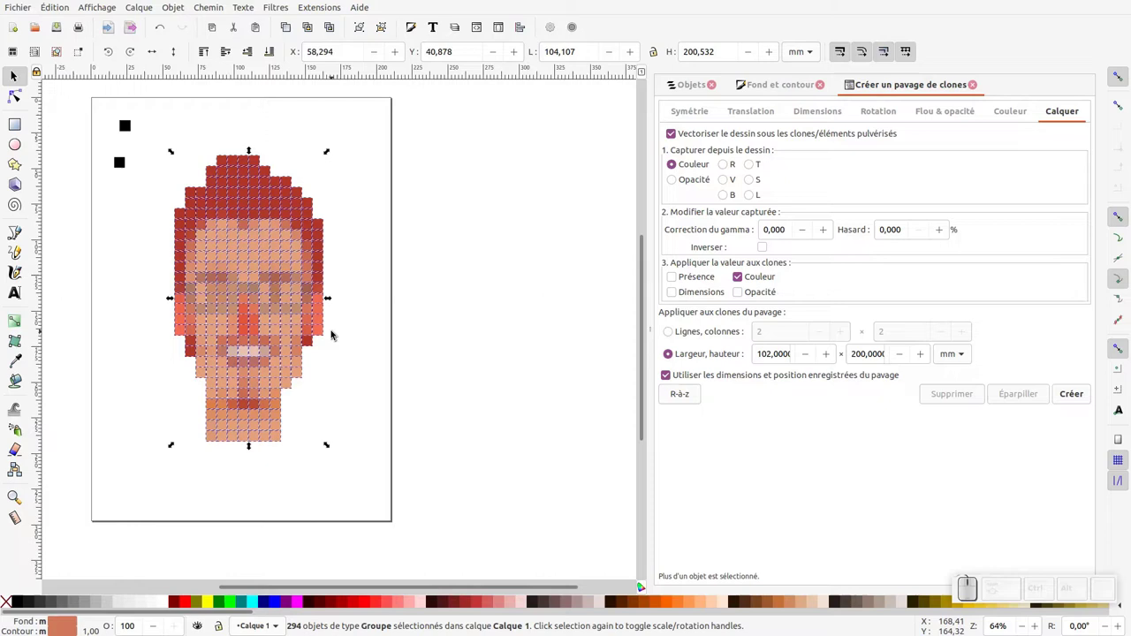
key(ctrl+g)
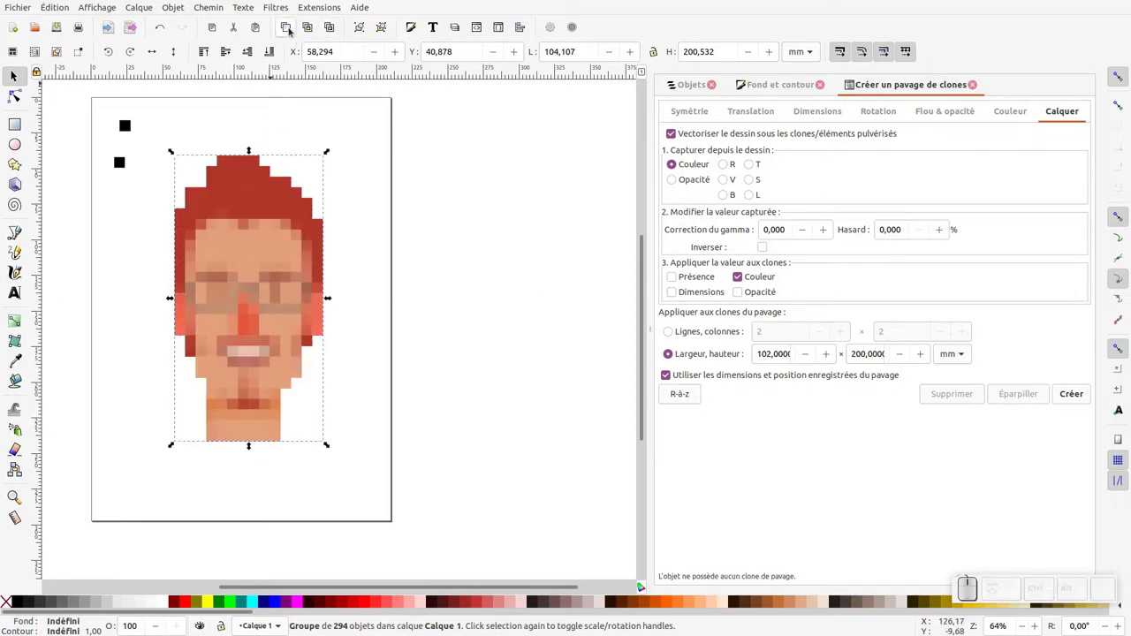
Duplicate the pixel-face group, place the copy to its right and enter the group for tile editing
click(18, 75)
drag(272, 265, 359, 301)
click(18, 75)
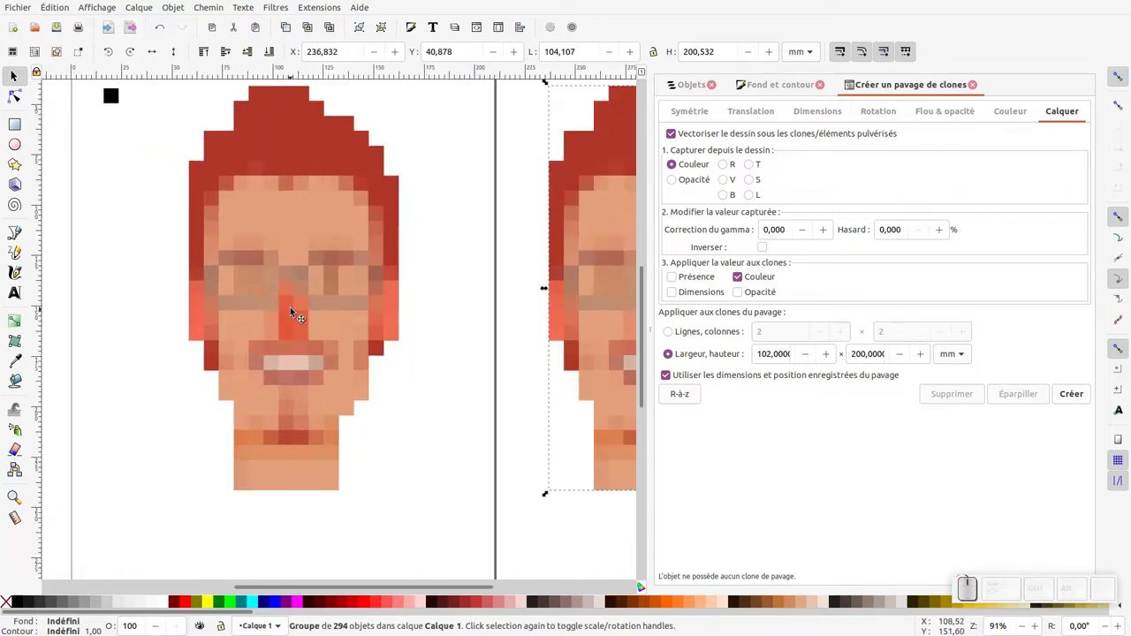
click(17, 75)
click(18, 75)
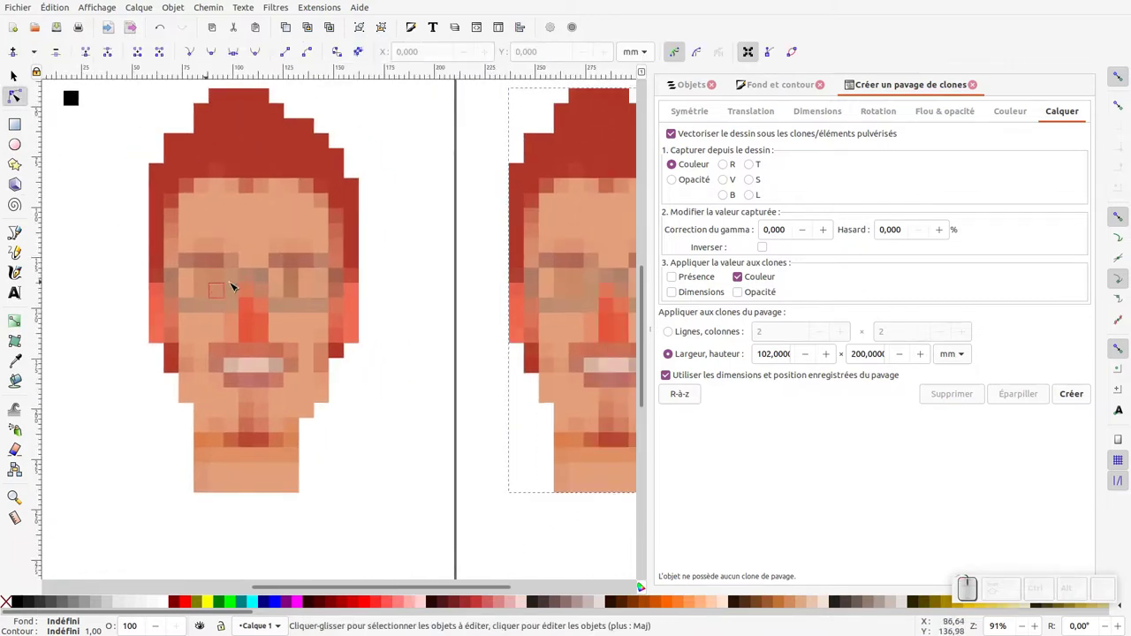
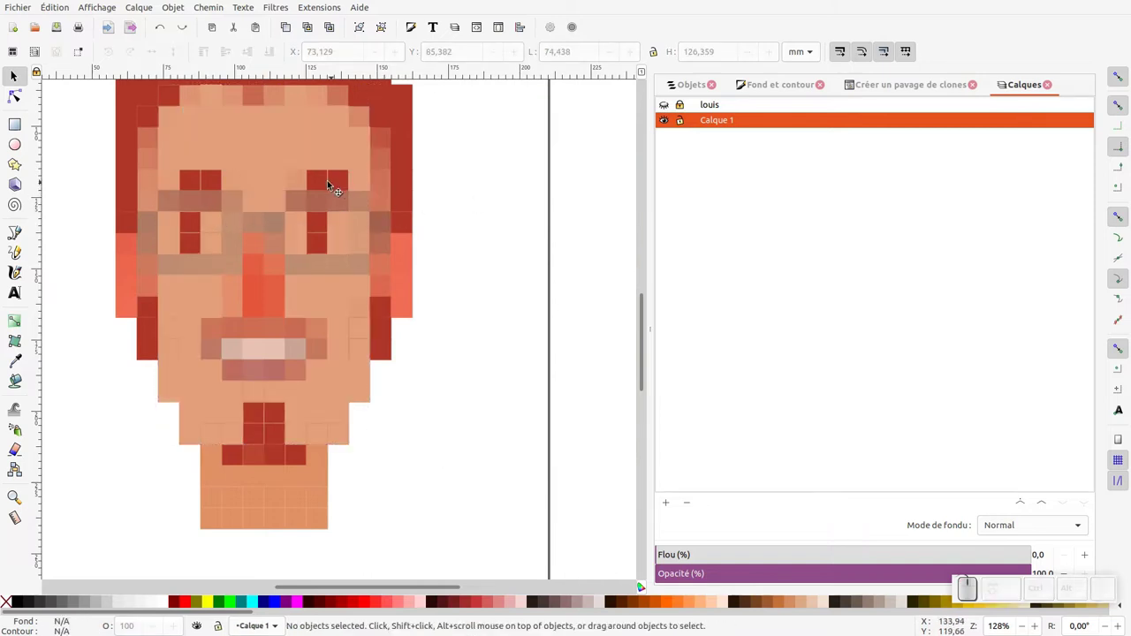
Paste a brow tile in place over the skin tile, match its colour and group the eight eyebrow tiles
click(335, 180)
click(331, 192)
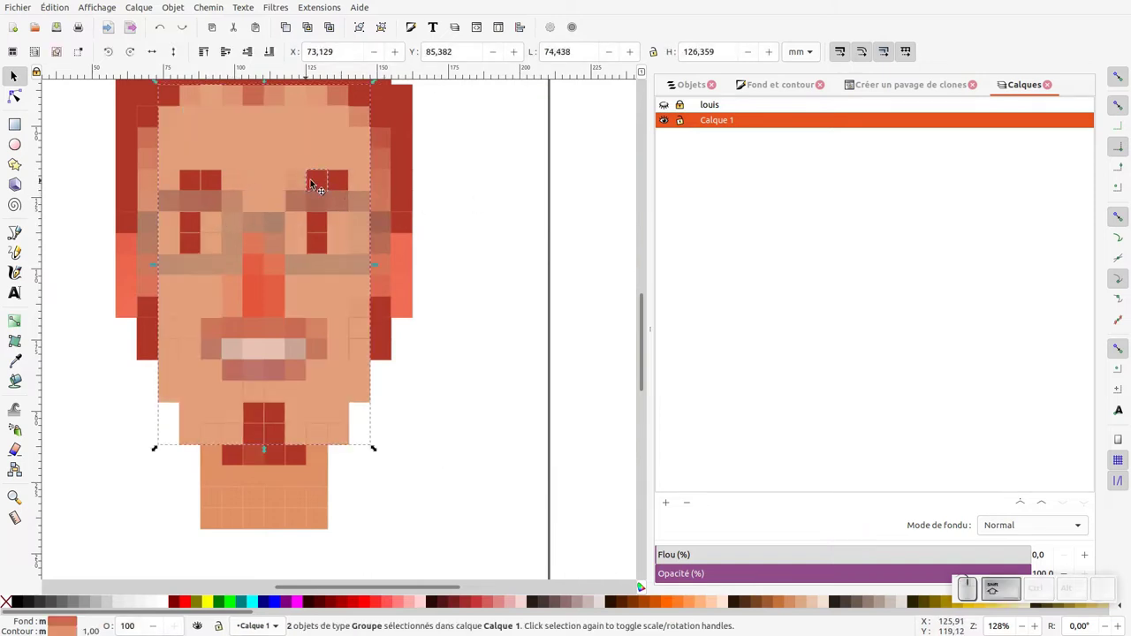
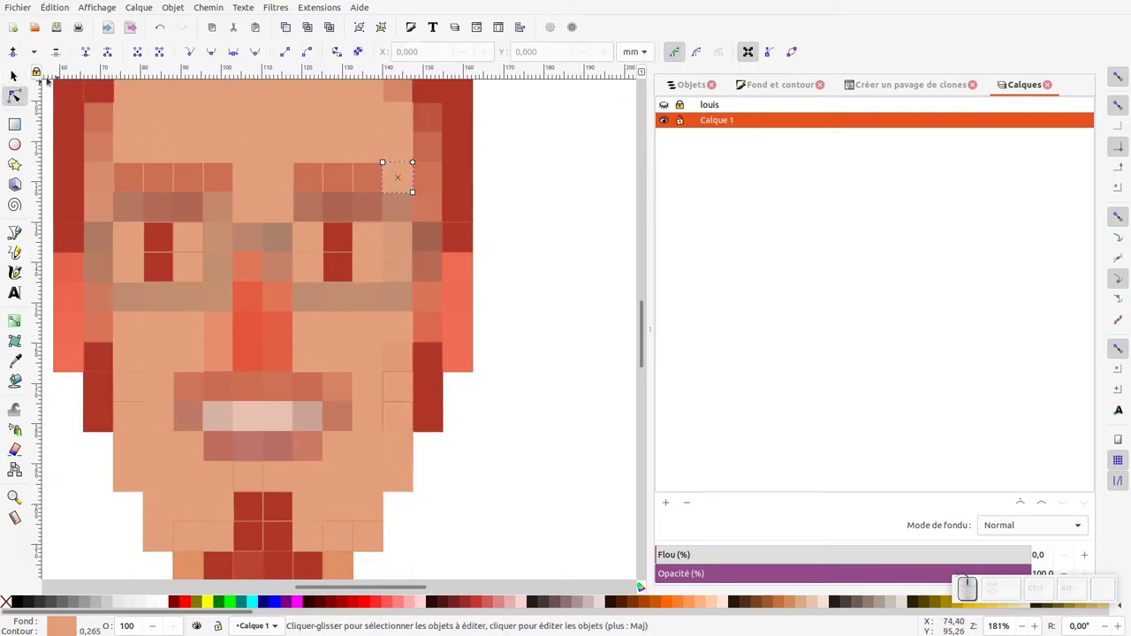
key(ctrl+x)
click(559, 184)
click(381, 177)
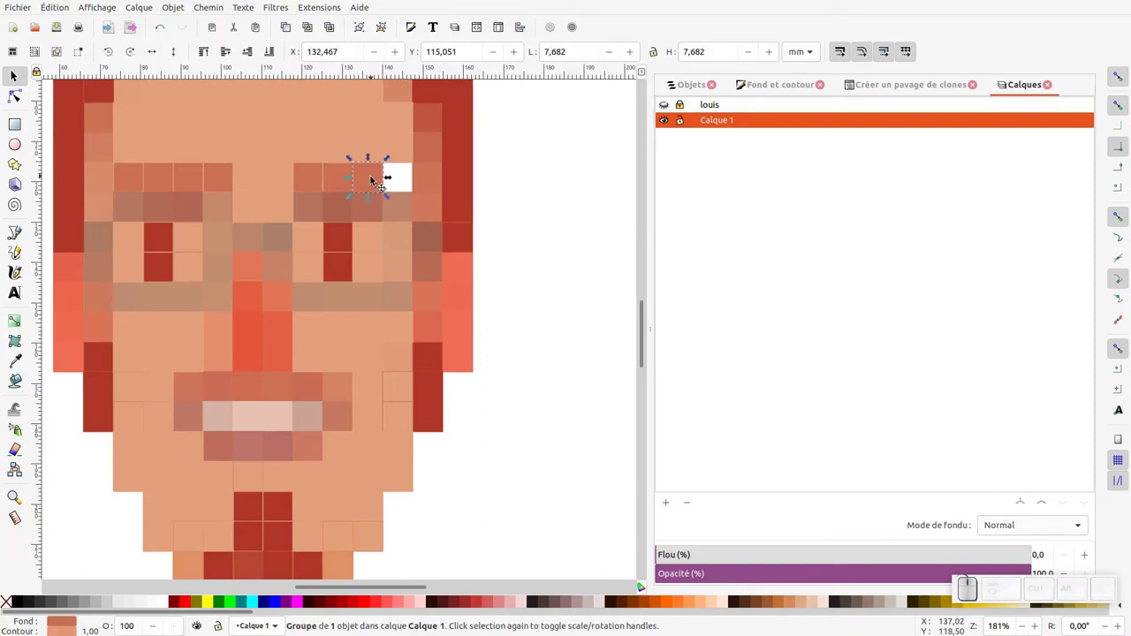
key(ctrl+alt+v)
click(57, 7)
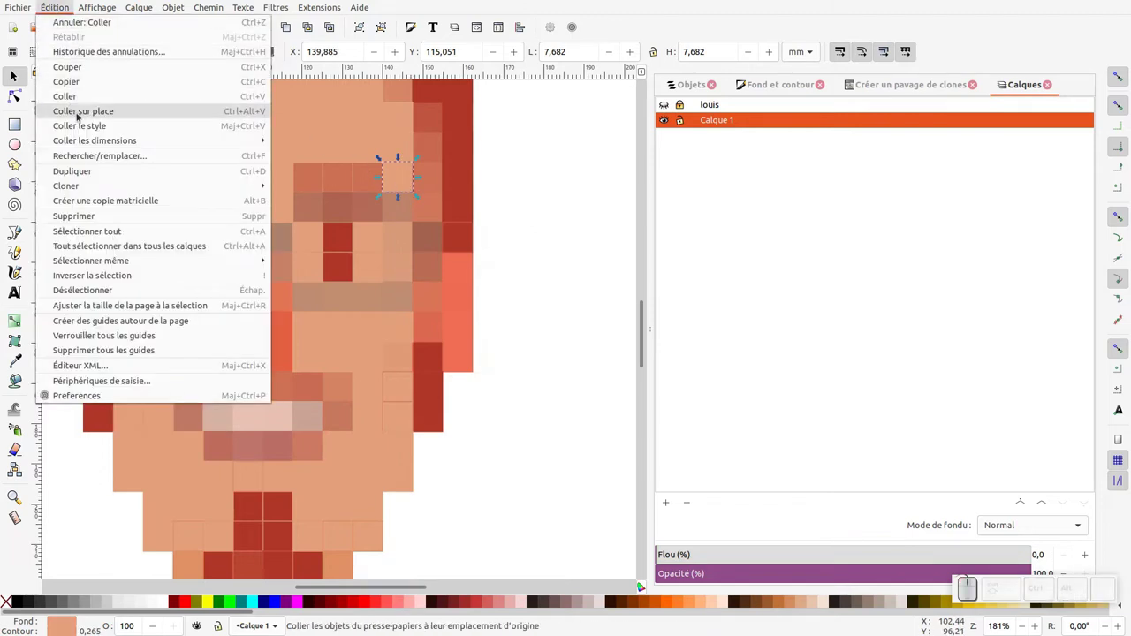
key(Escape)
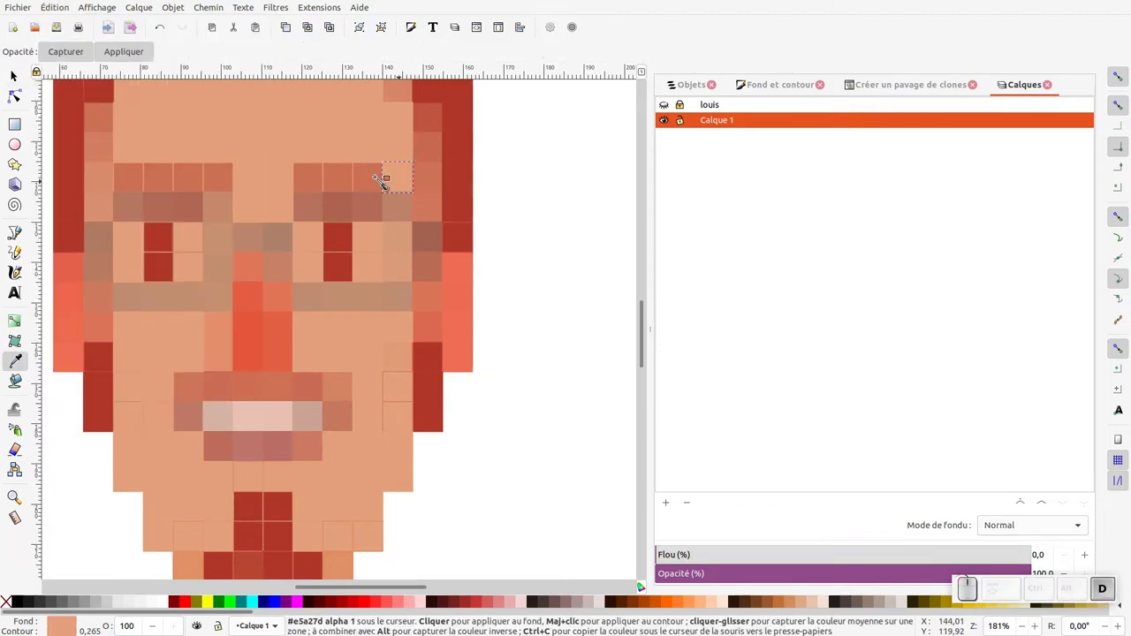
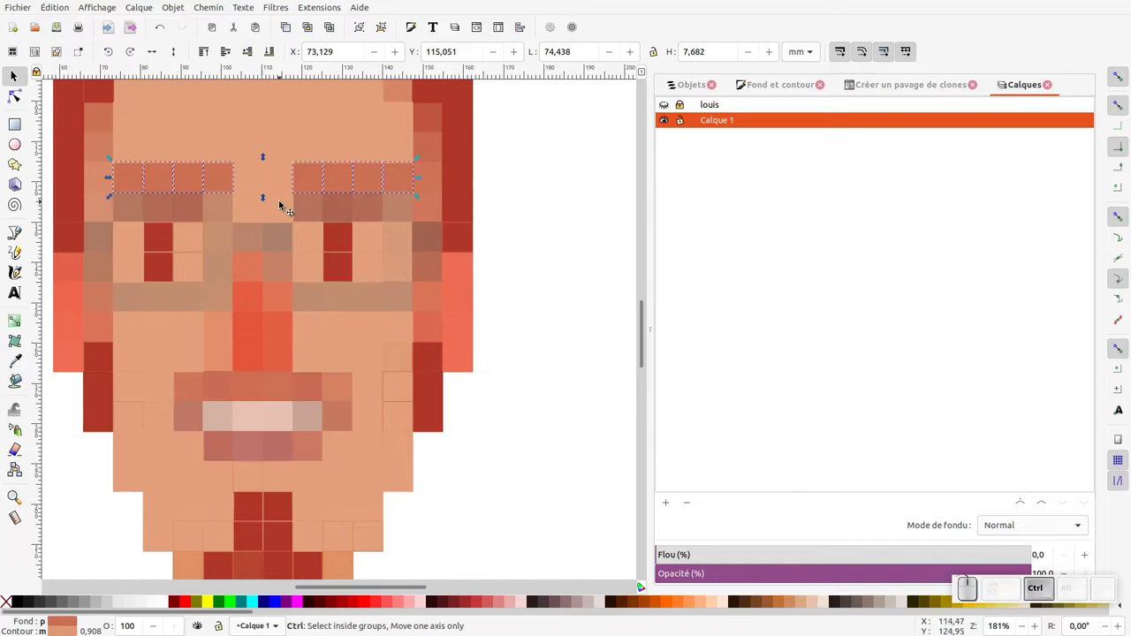
key(ctrl+g)
Select the 24 tiles tracing the glasses frame around the eyes and start picking their colour
drag(511, 241, 411, 292)
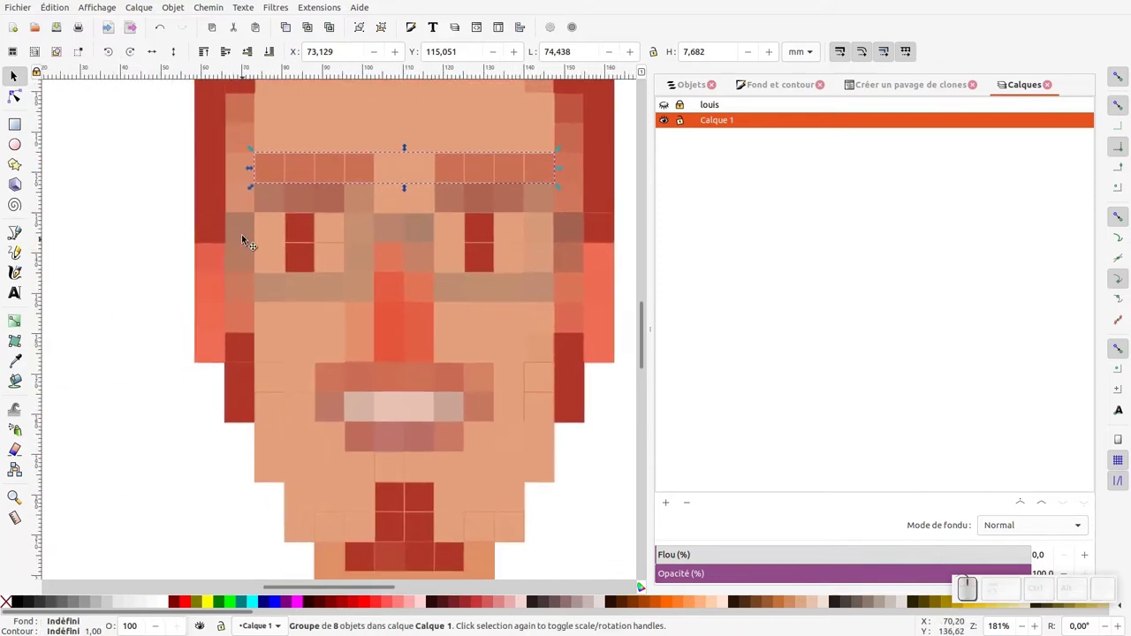
click(246, 229)
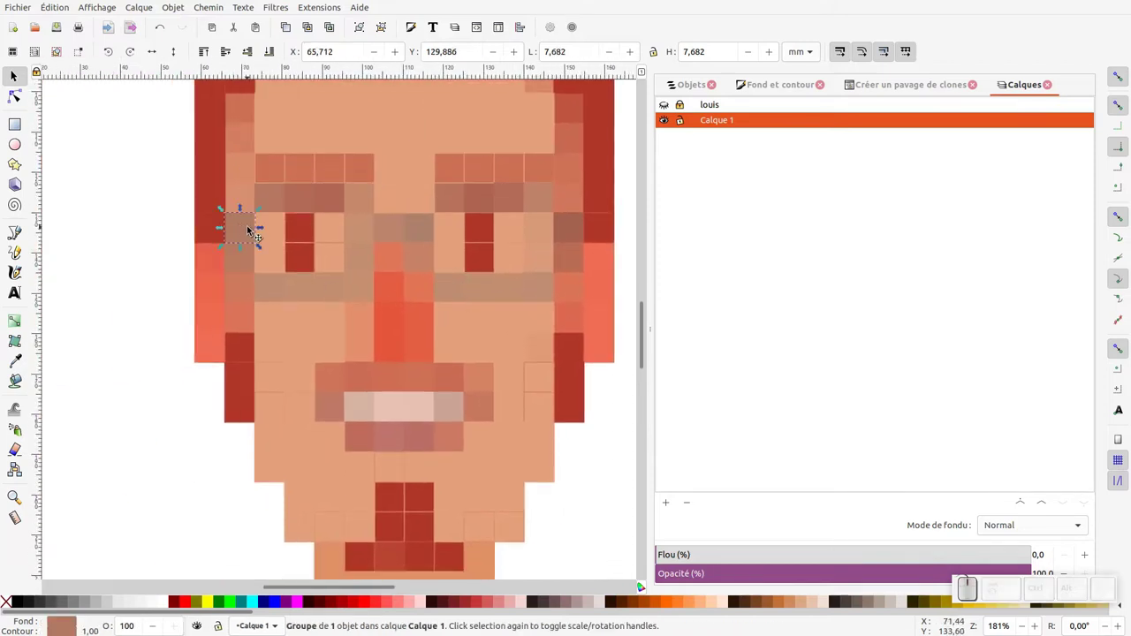
click(281, 285)
click(301, 289)
click(365, 269)
click(367, 230)
click(363, 205)
click(320, 202)
click(292, 195)
drag(278, 196, 402, 241)
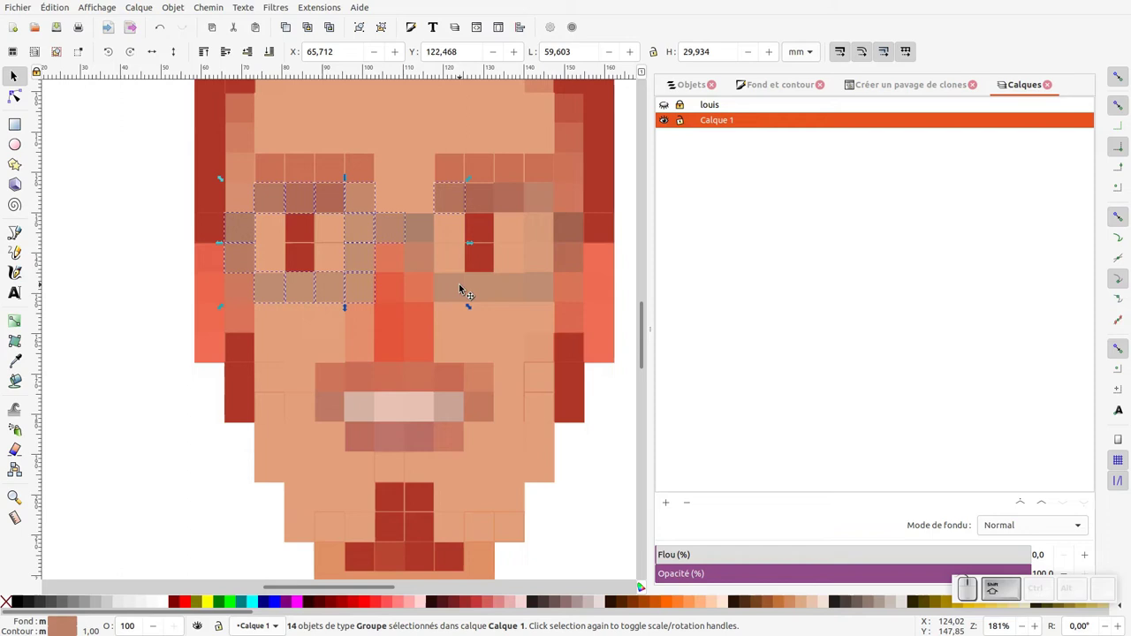
click(452, 287)
click(479, 285)
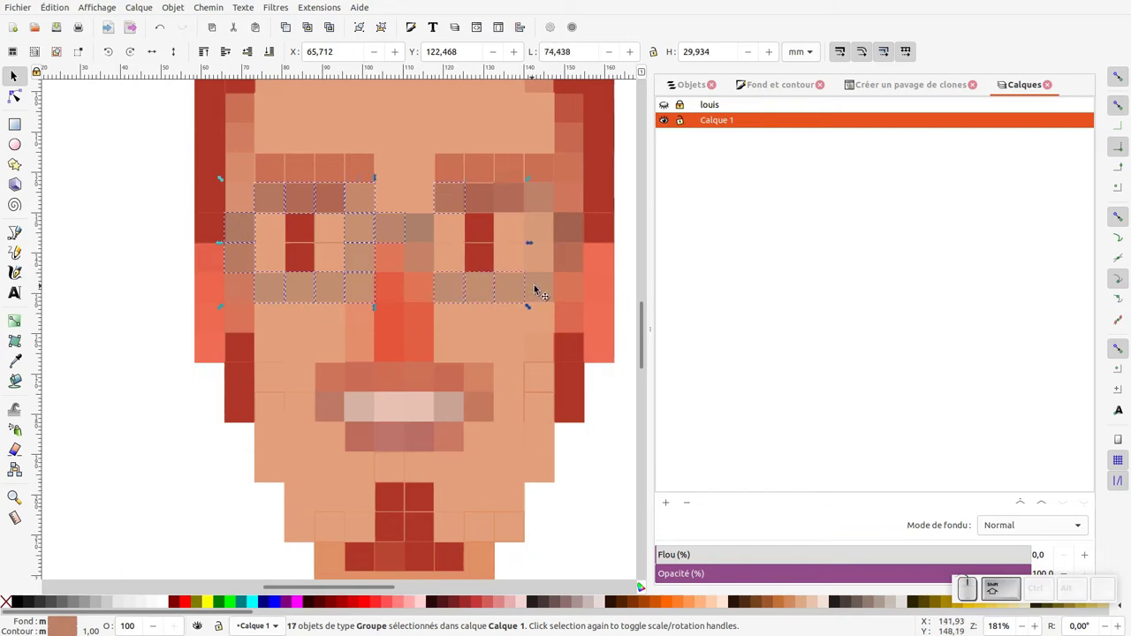
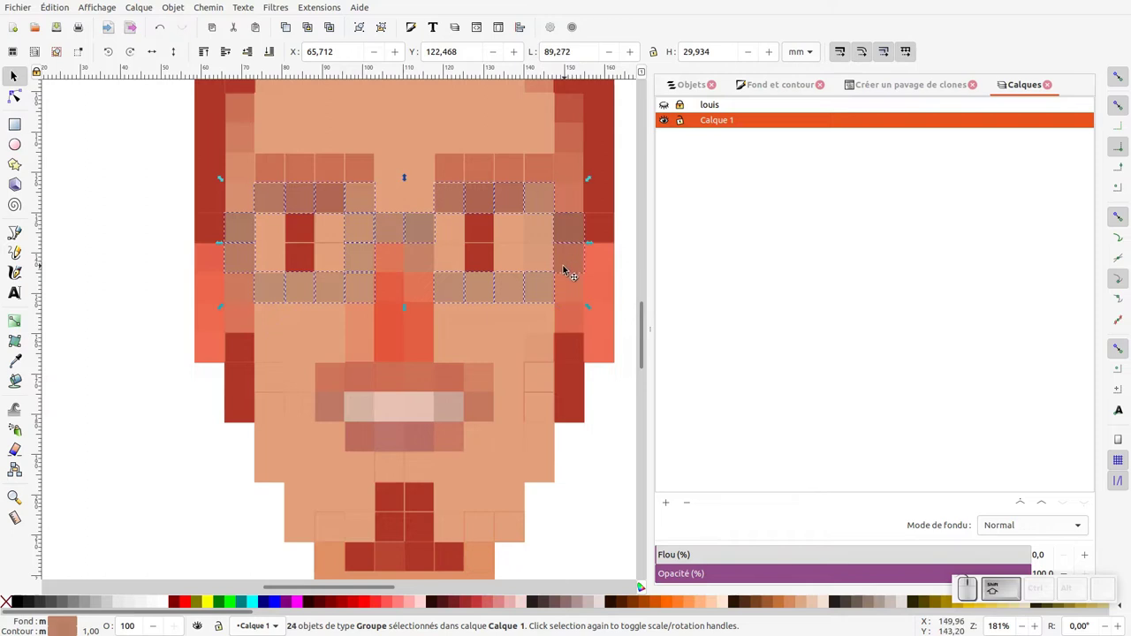
key(shift+d)
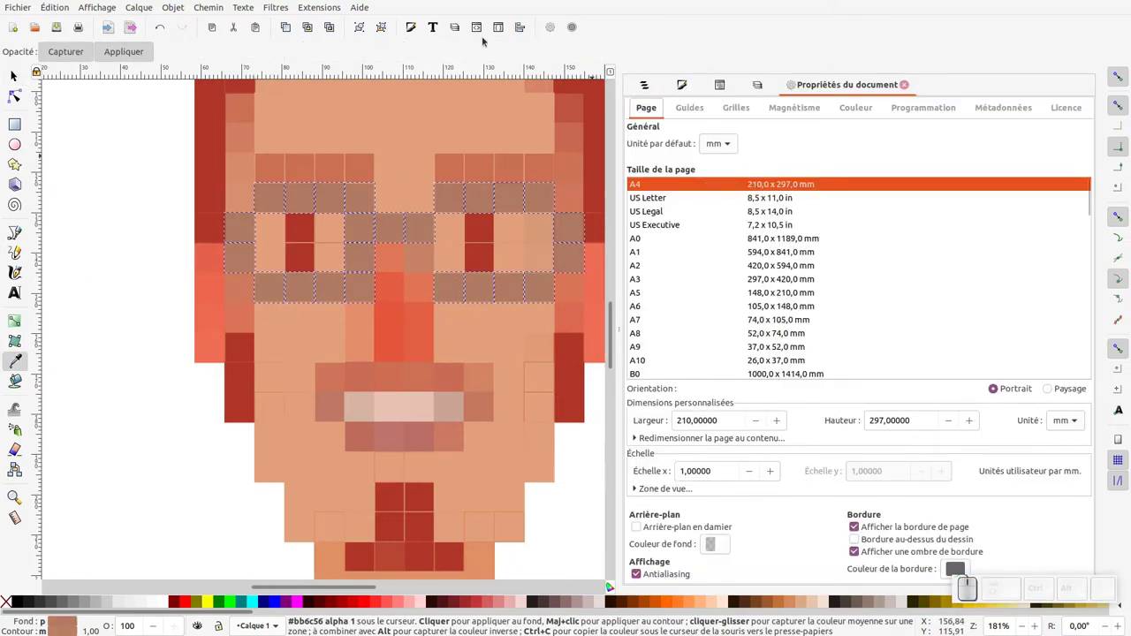
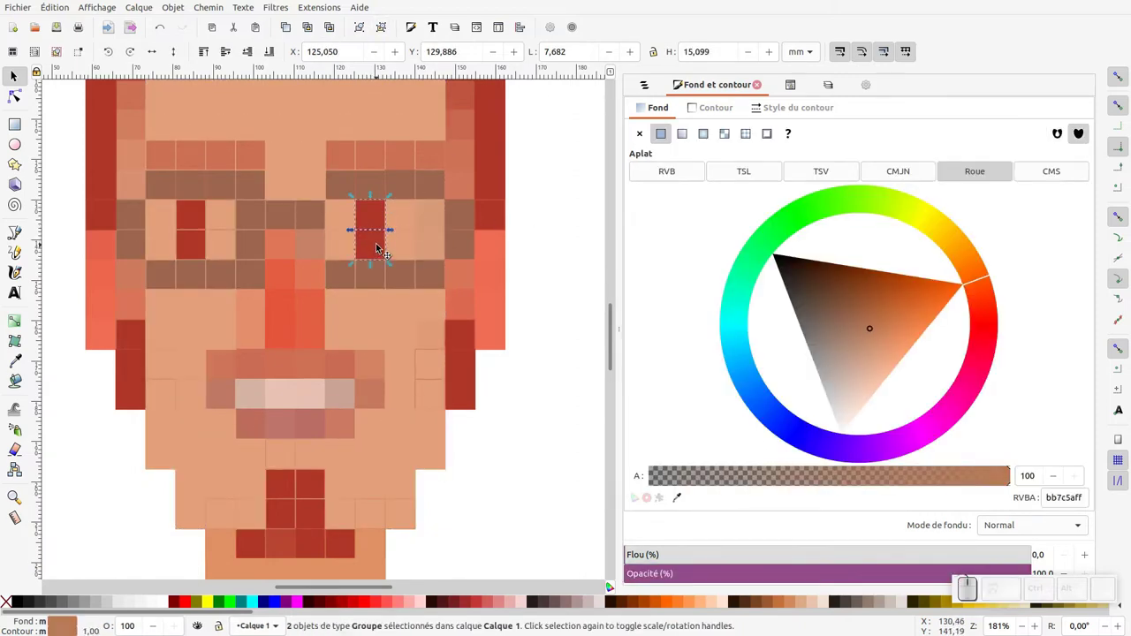
Shift the right eye's two red pupil tiles one tile right, snapped against the neighbouring tile
key(ctrl+x)
drag(398, 212, 394, 242)
click(392, 242)
key(ctrl+v)
drag(403, 207, 420, 265)
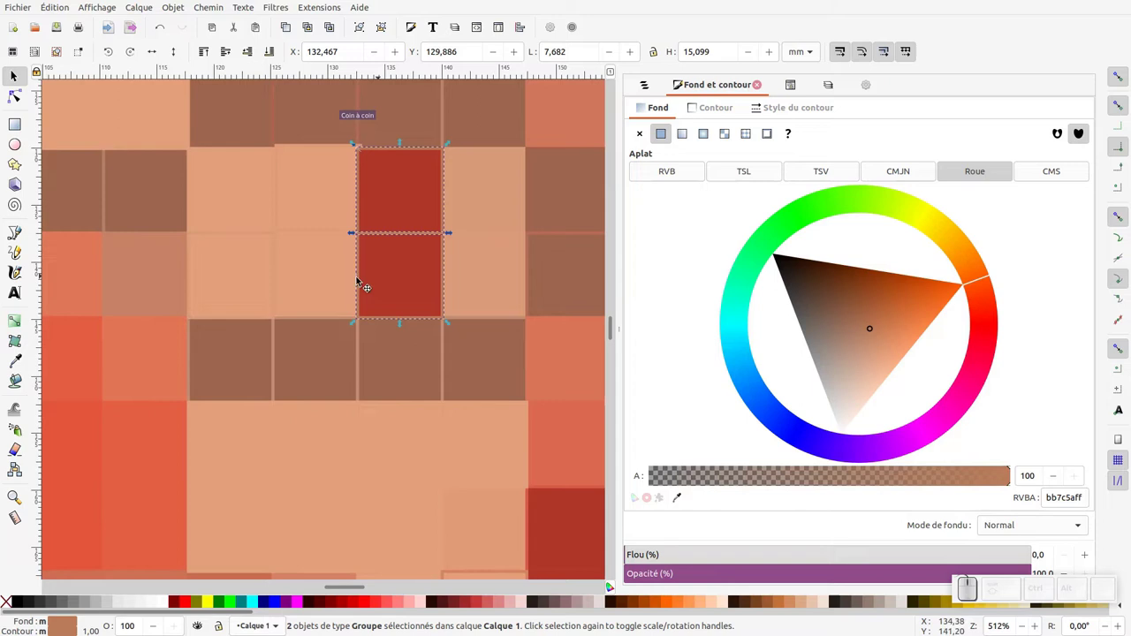
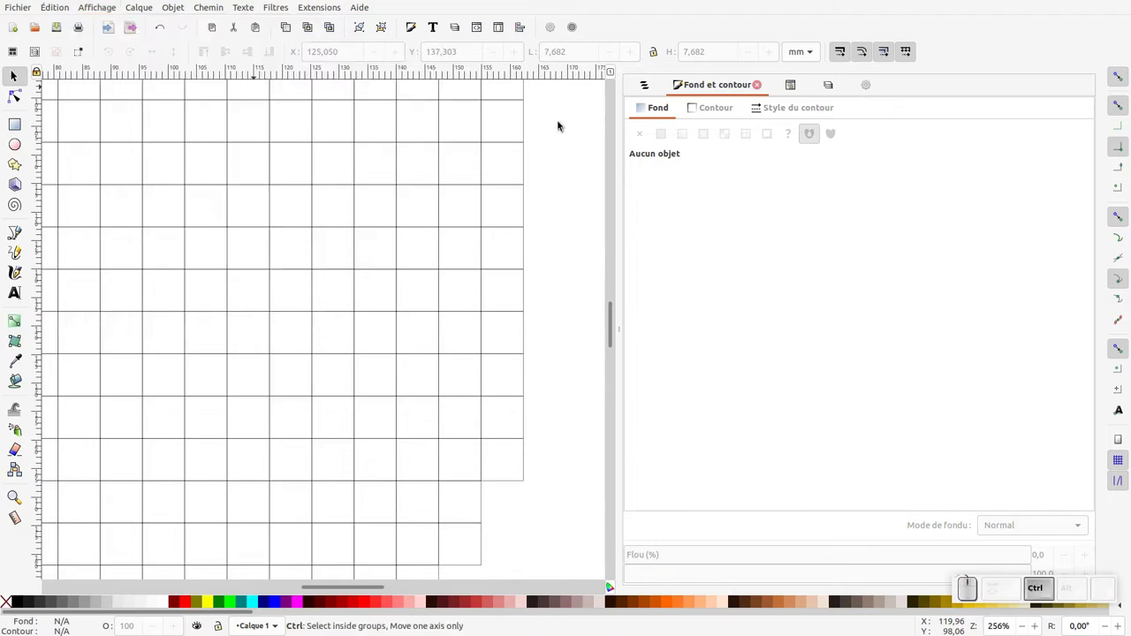
Return to normal rendering and select the two skin tiles between the glasses lenses
key(ctrl+KP_5)
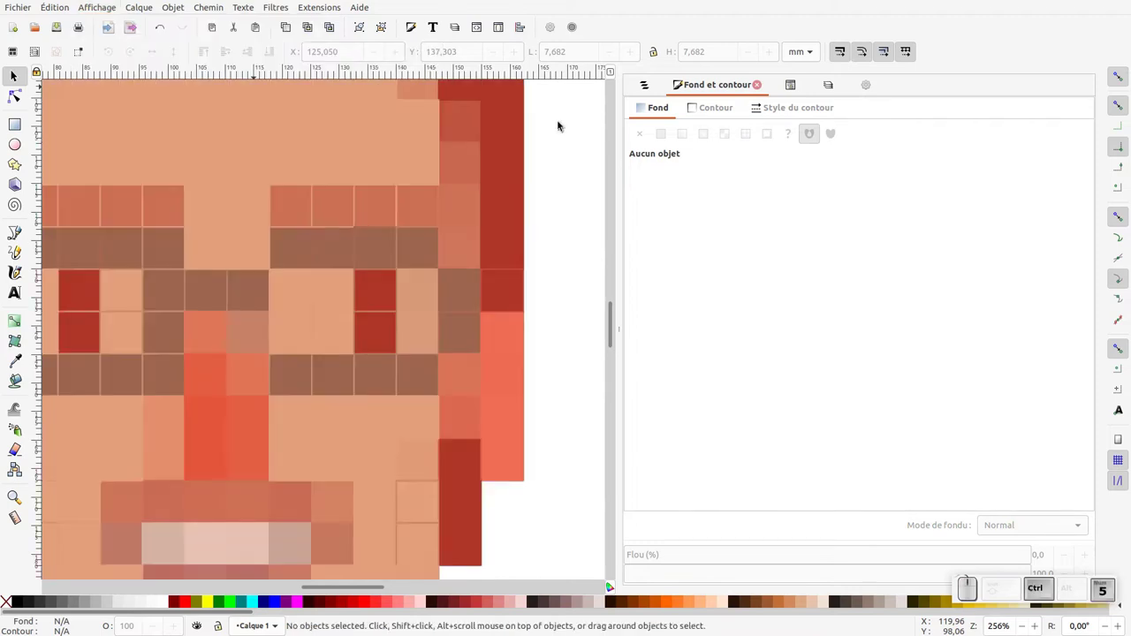
key(ctrl+KP_Subtract)
click(523, 274)
click(322, 303)
click(328, 272)
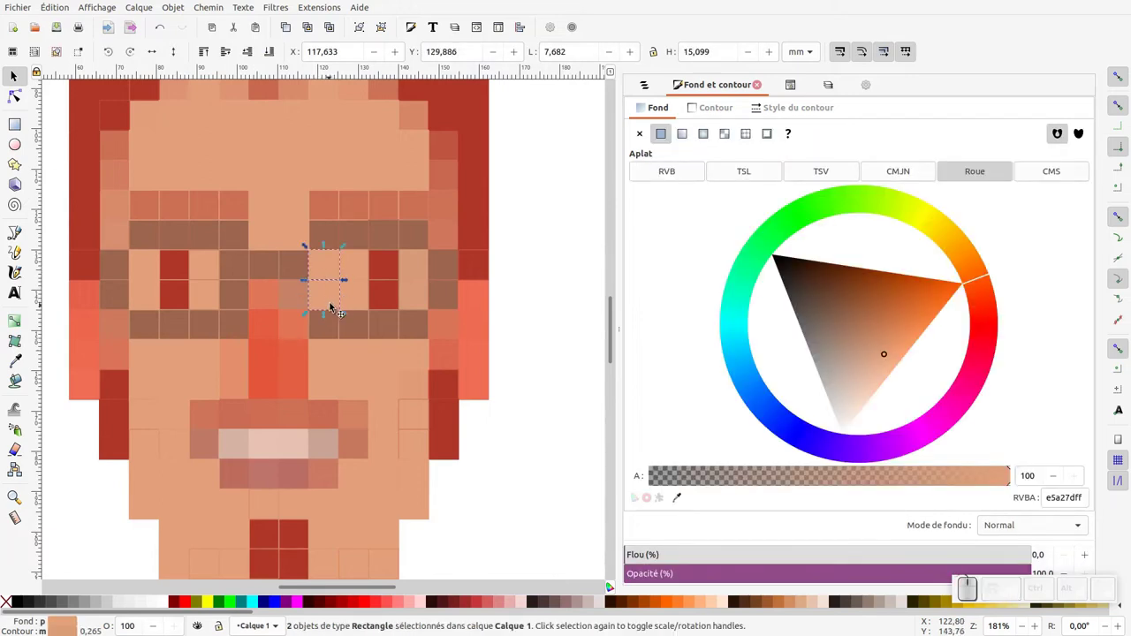
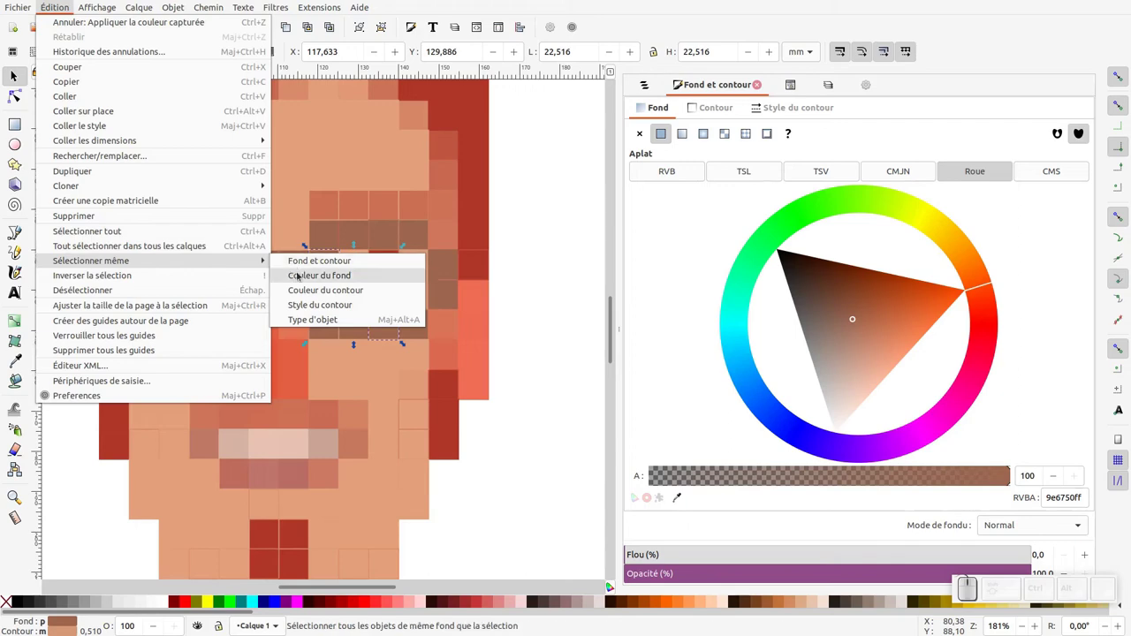
Select all tiles sharing the brown frame fill and group the glasses tiles
click(301, 274)
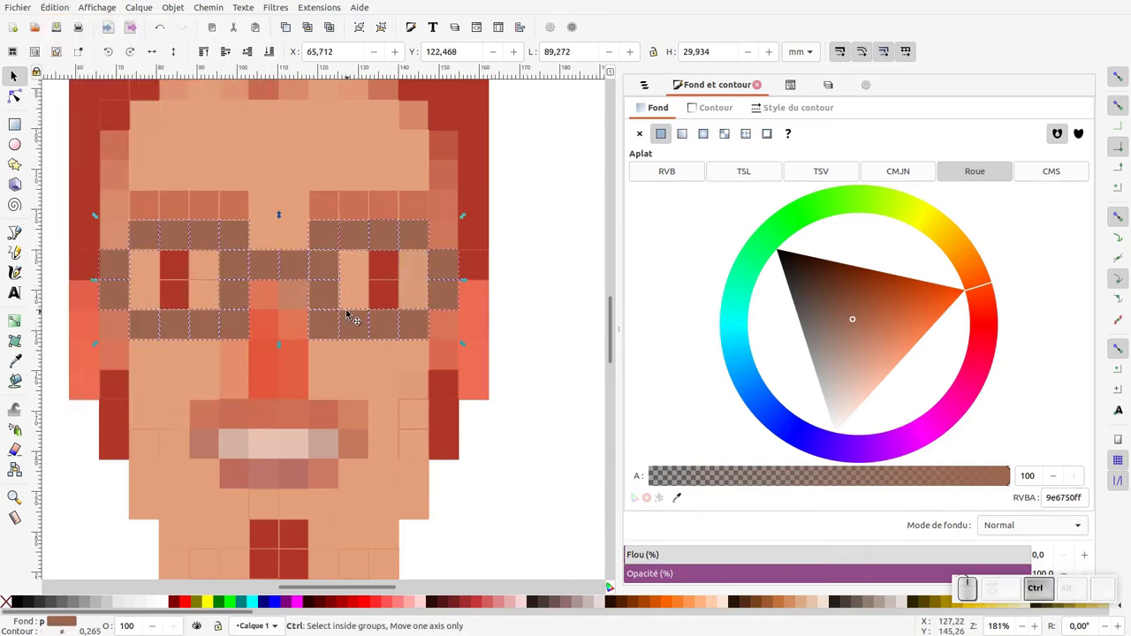
key(ctrl+g)
key(KP_Subtract)
Zoom to the mouth and select the row of four central teeth tiles for a paler fill
double_click(301, 377)
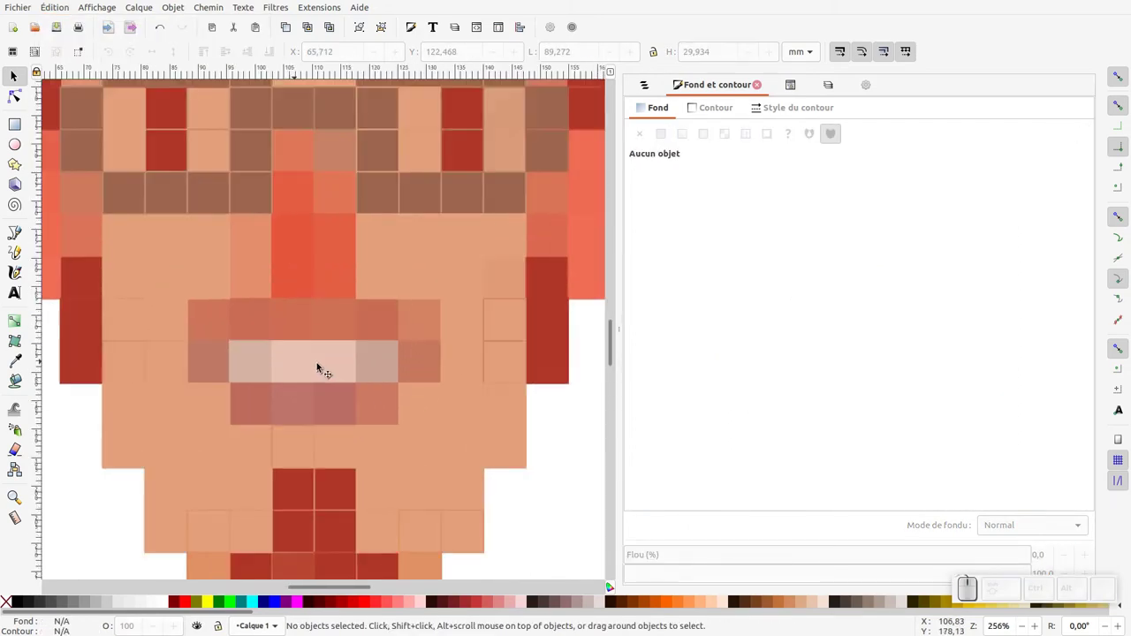
click(347, 366)
click(323, 374)
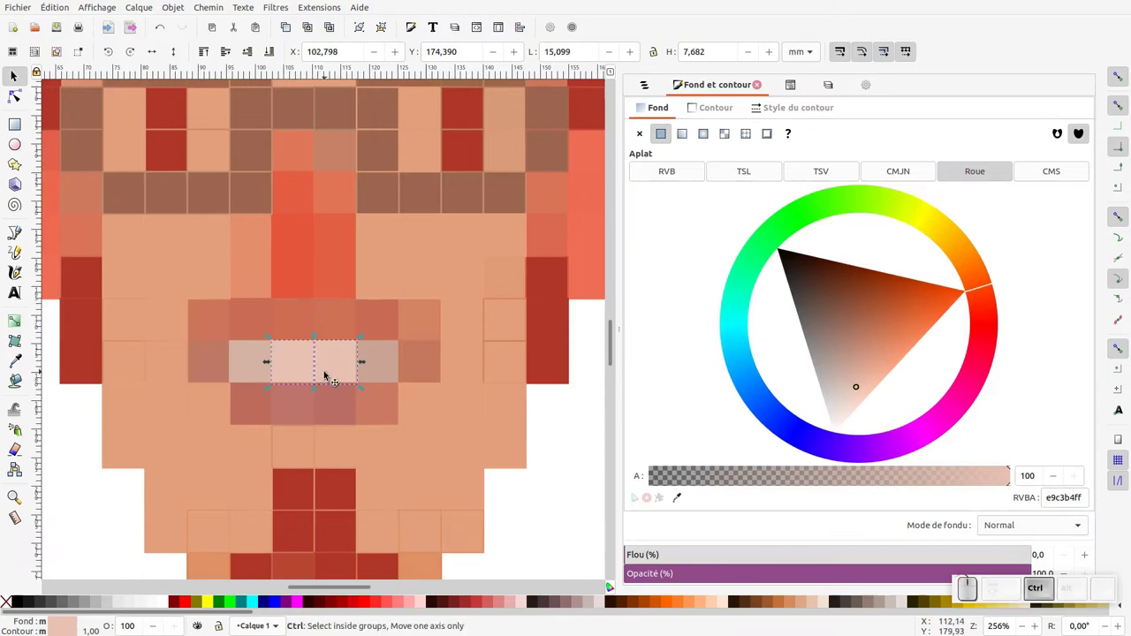
key(ctrl+d)
key(F1)
click(383, 370)
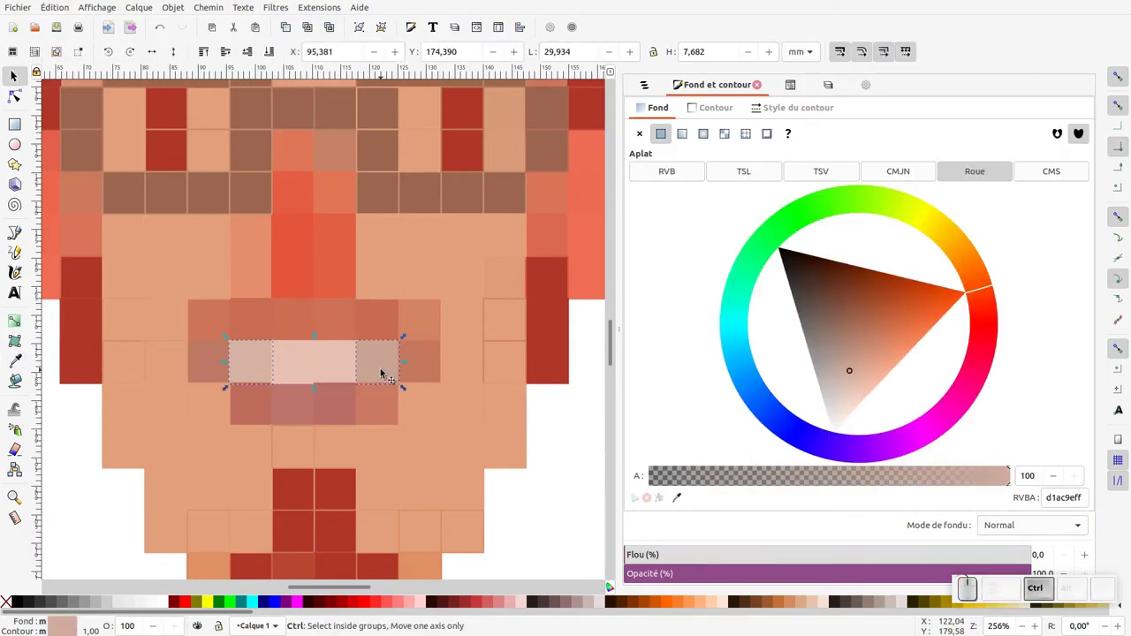
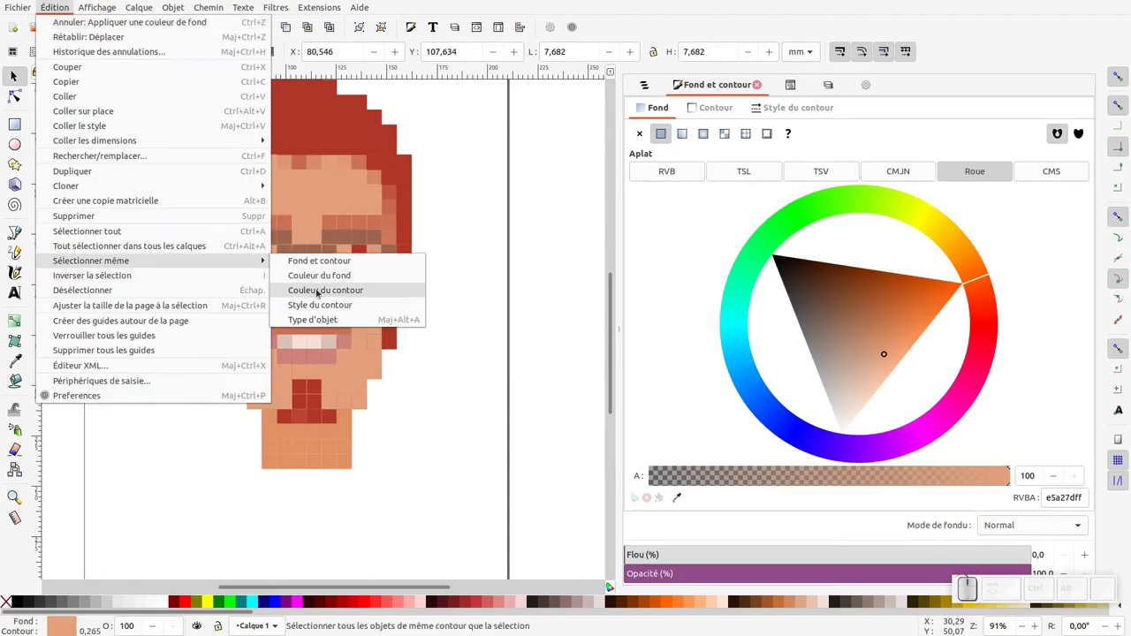
click(322, 280)
click(238, 247)
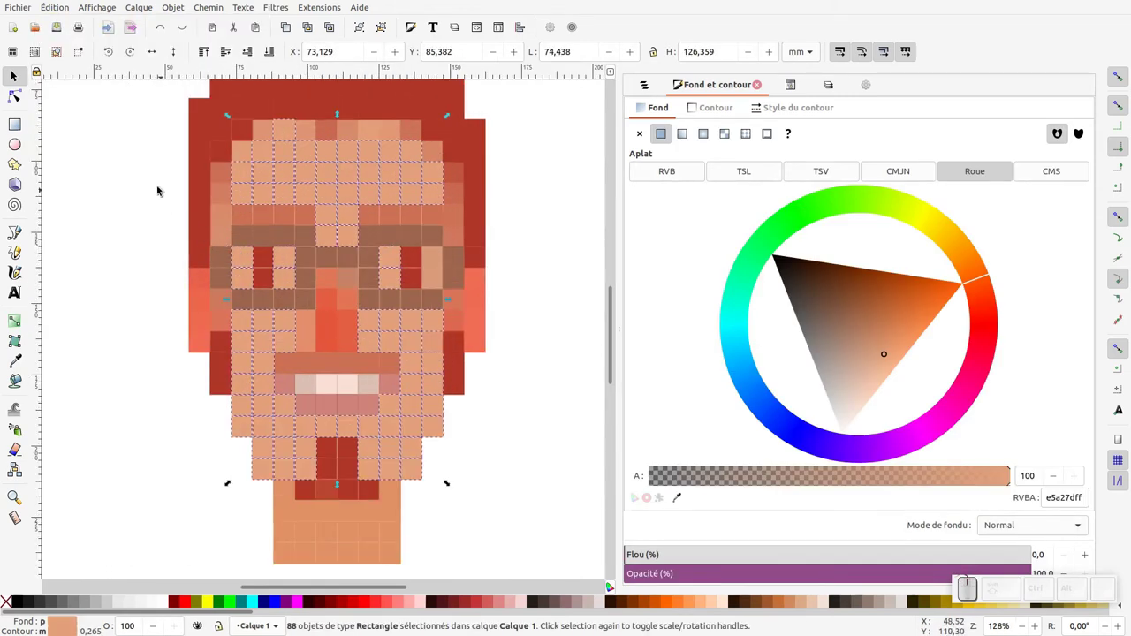
drag(198, 205, 238, 248)
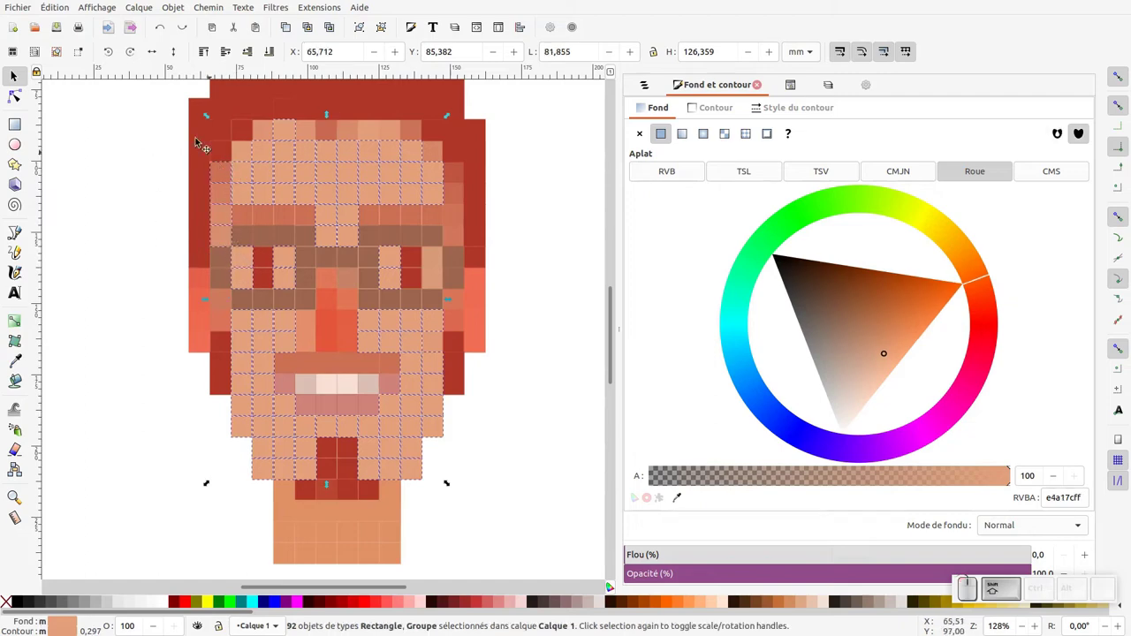
drag(185, 130, 407, 296)
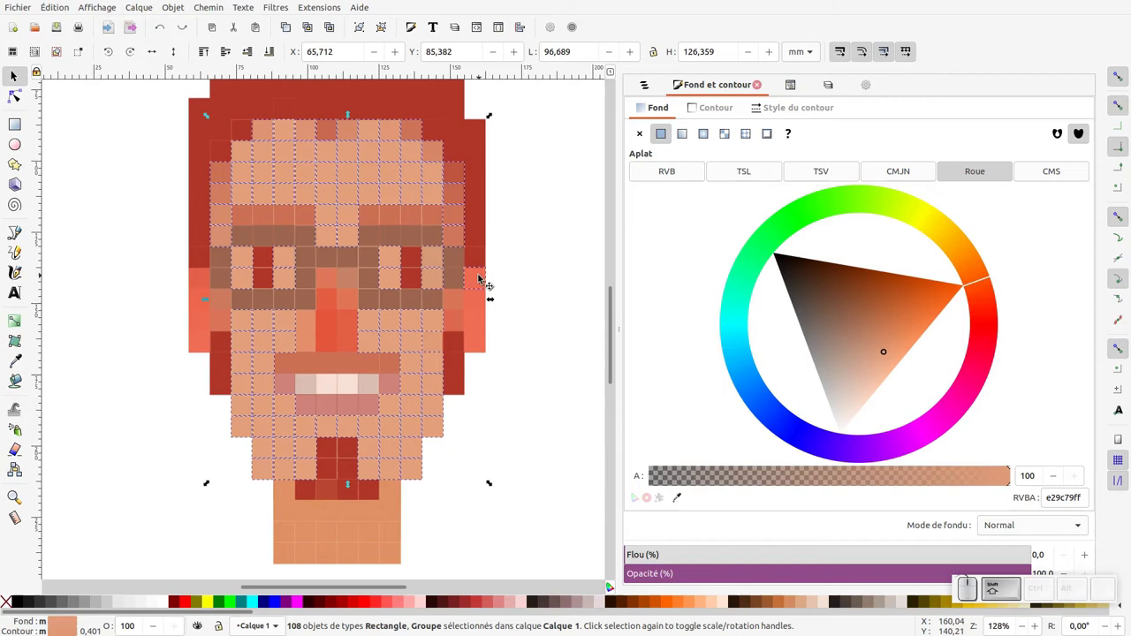
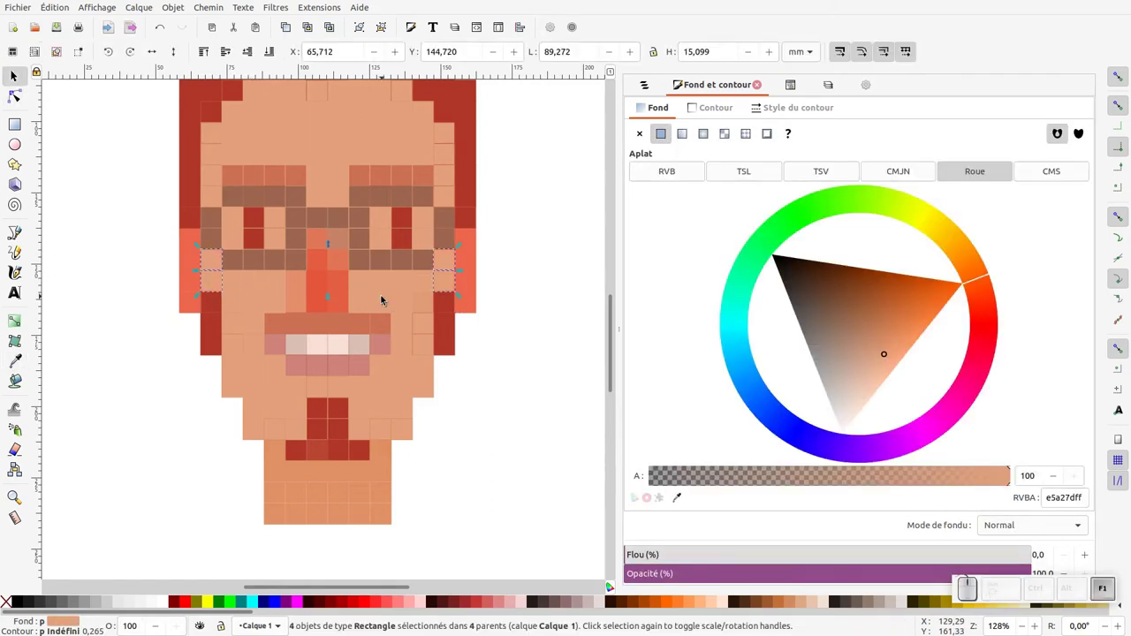
Group the selected skin tiles and pick tiles inside the new skin group
key(ctrl+x)
click(386, 297)
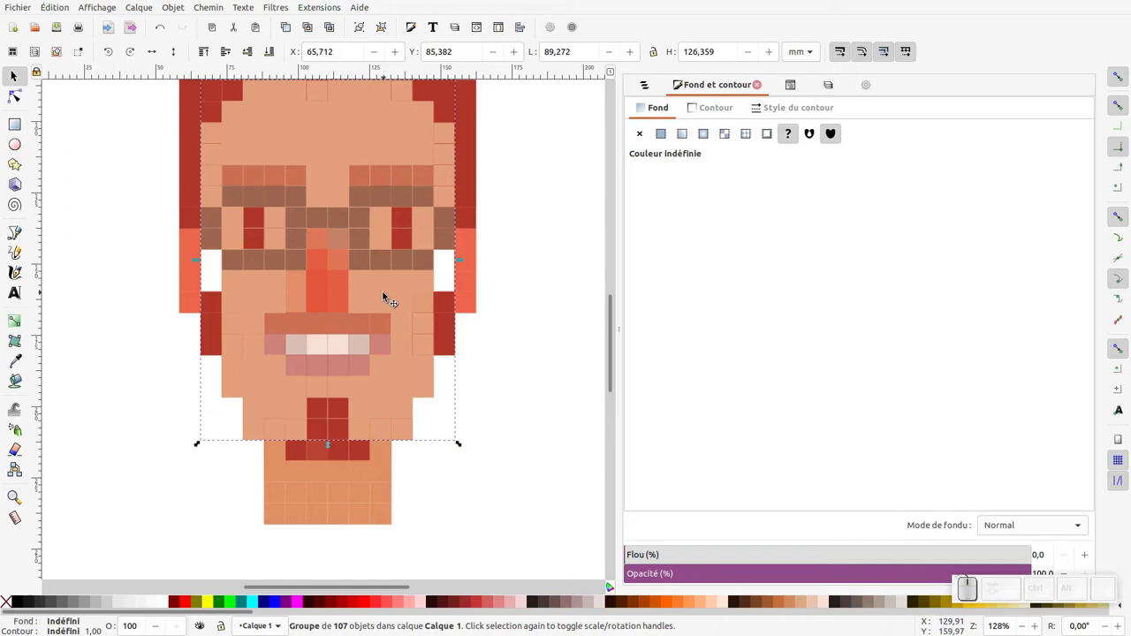
click(392, 294)
key(ctrl+alt+v)
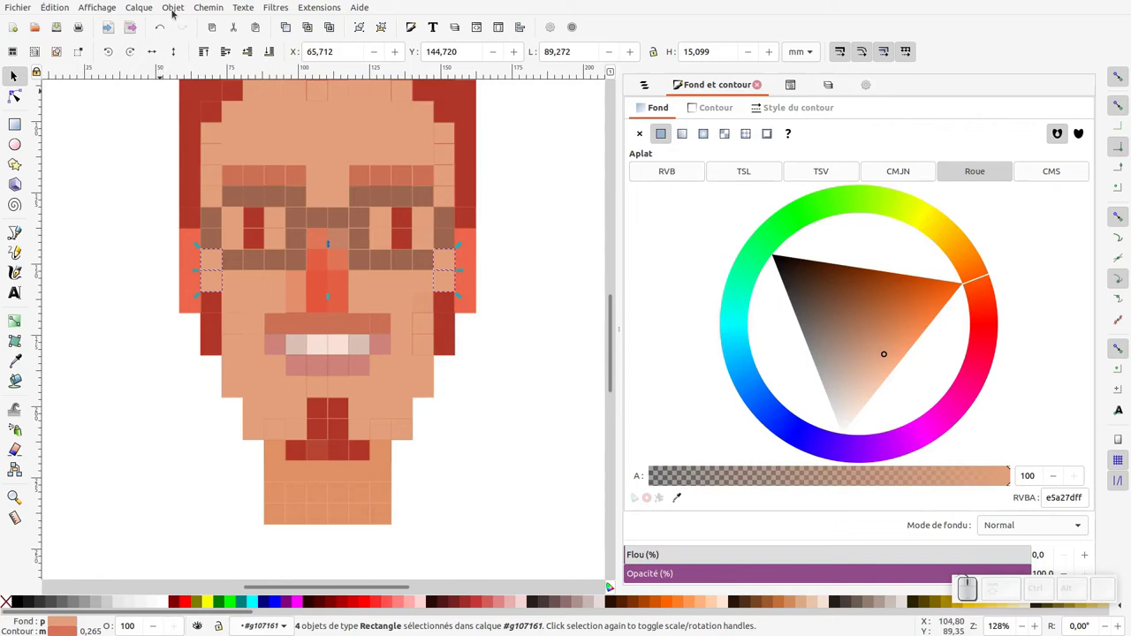
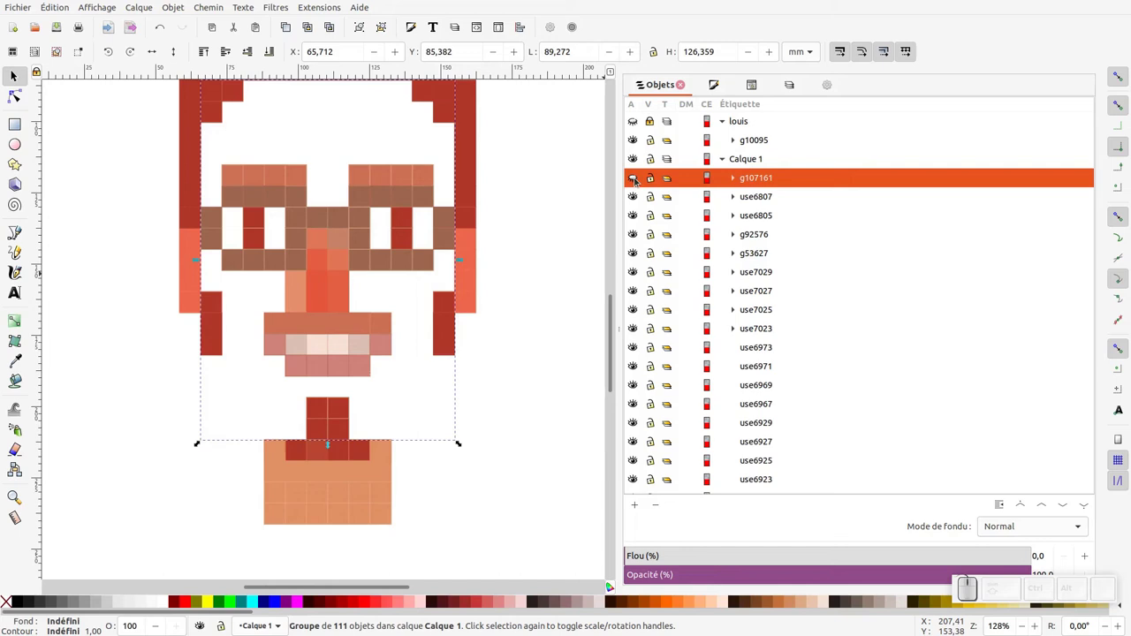
Unhide the skin group in the Objects panel, toggling its visibility to check it shows no gaps
click(636, 181)
click(529, 270)
click(385, 282)
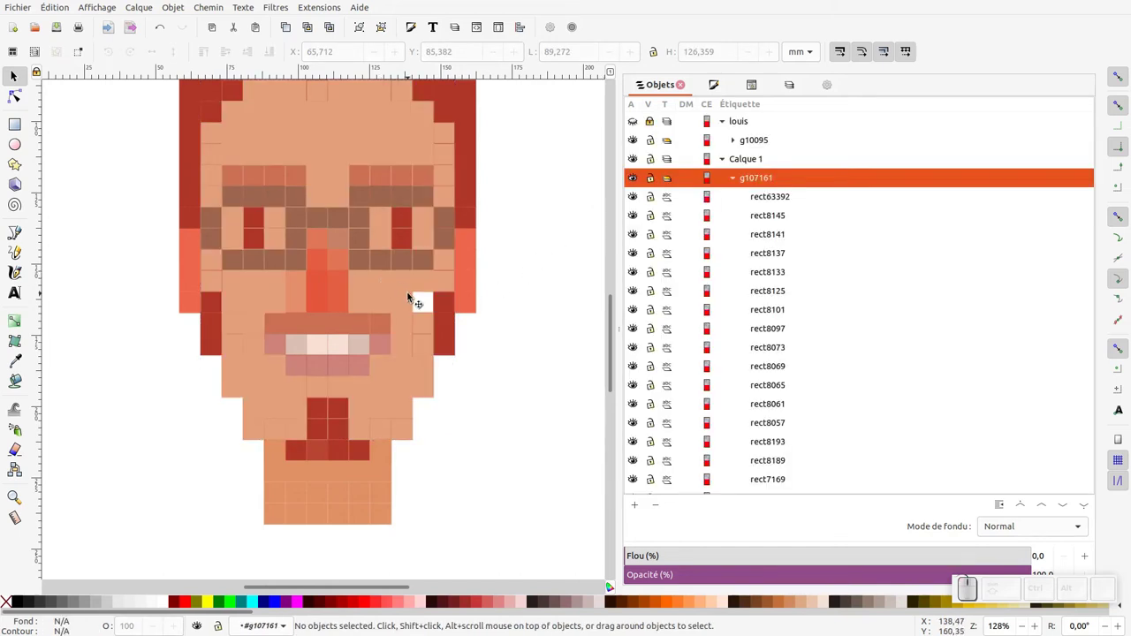
key(ctrl+alt+v)
click(519, 330)
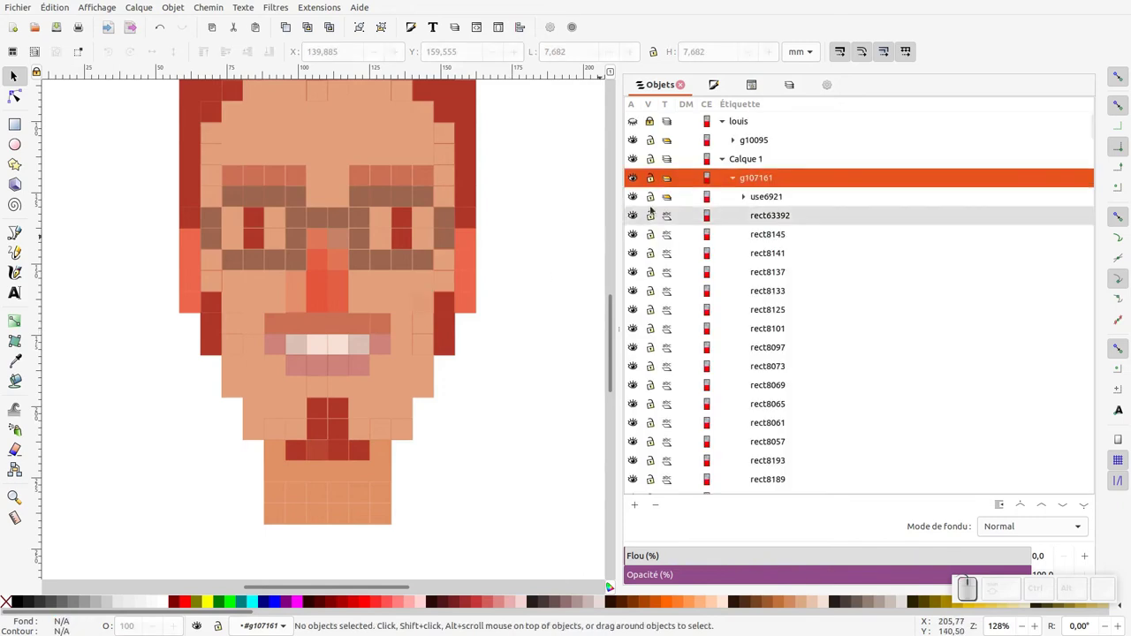
click(639, 181)
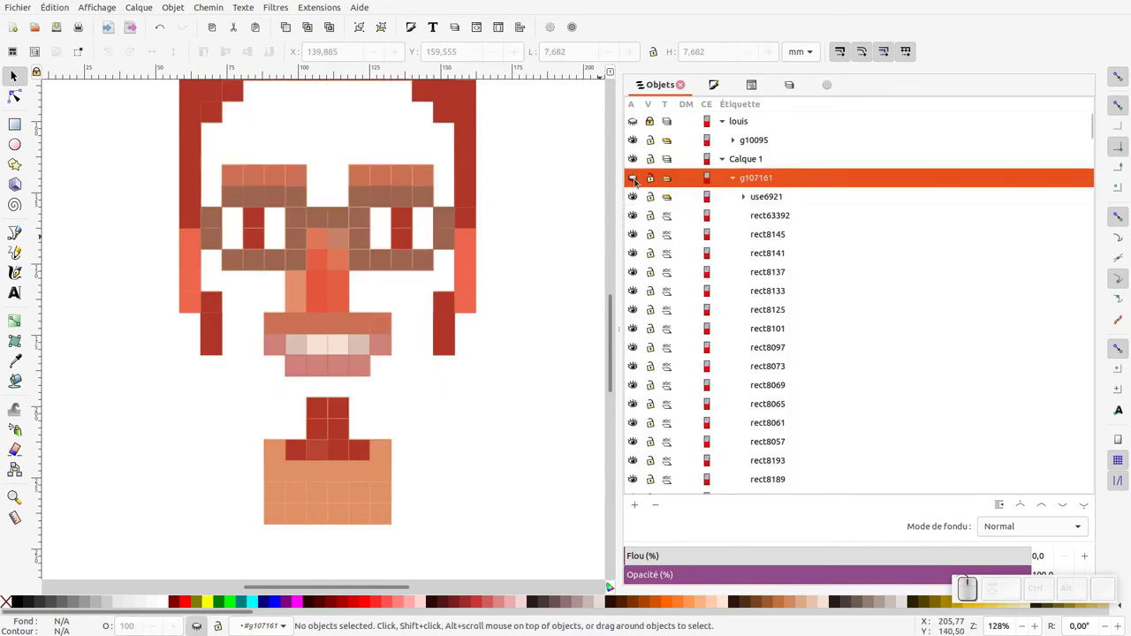
click(638, 180)
Select the eight nose tiles and group them as one coral-red nose
click(321, 305)
click(343, 300)
click(347, 281)
click(317, 266)
click(337, 266)
double_click(326, 240)
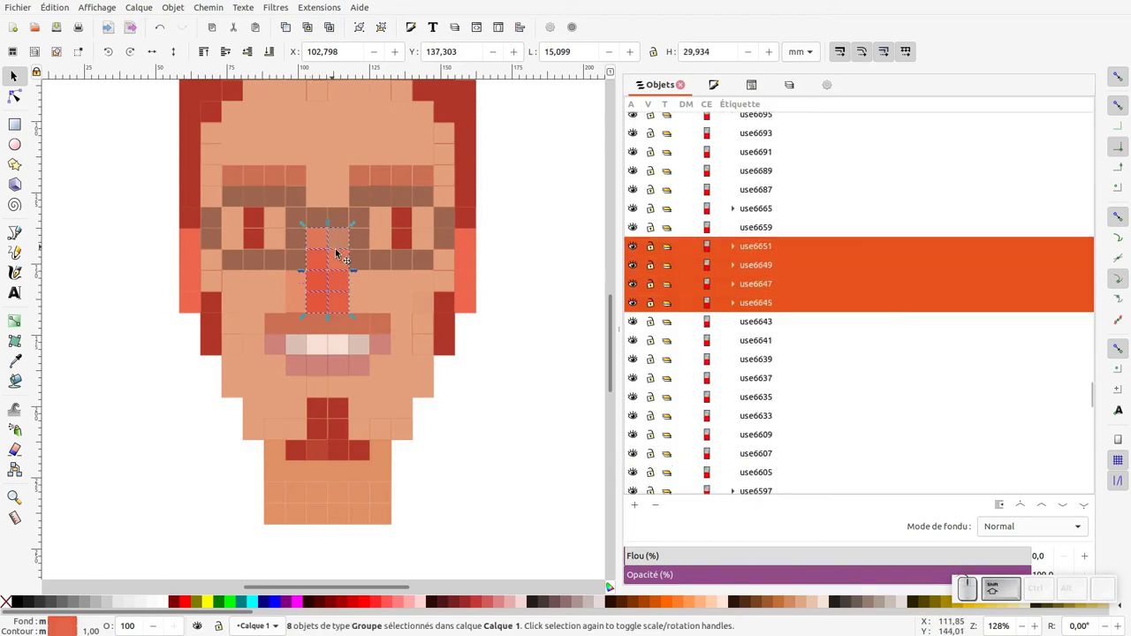
key(ctrl+g)
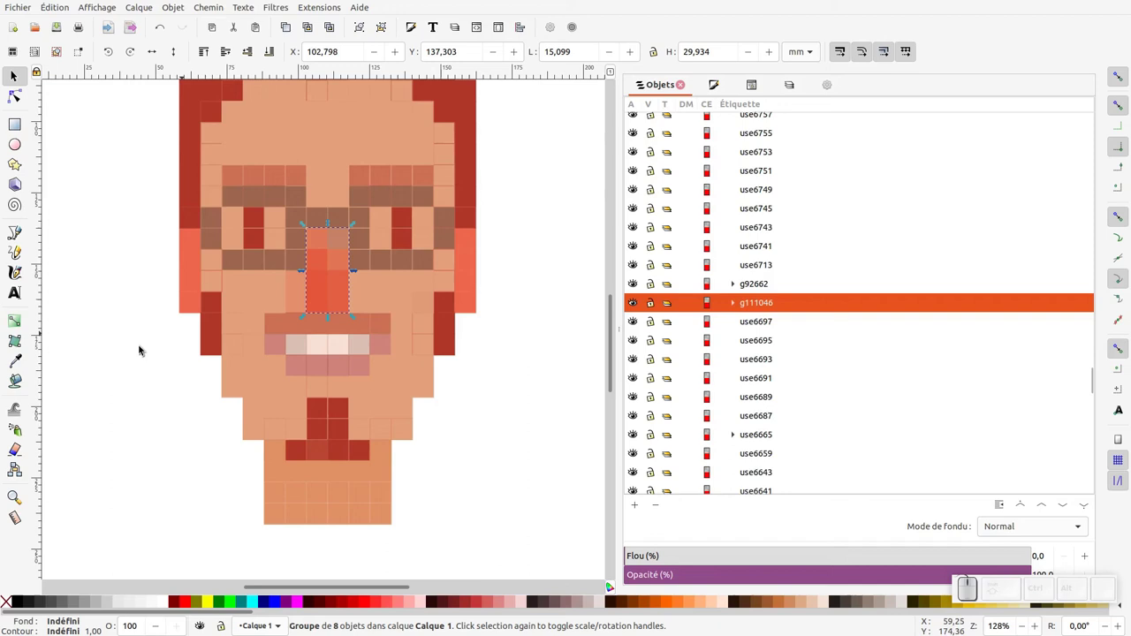
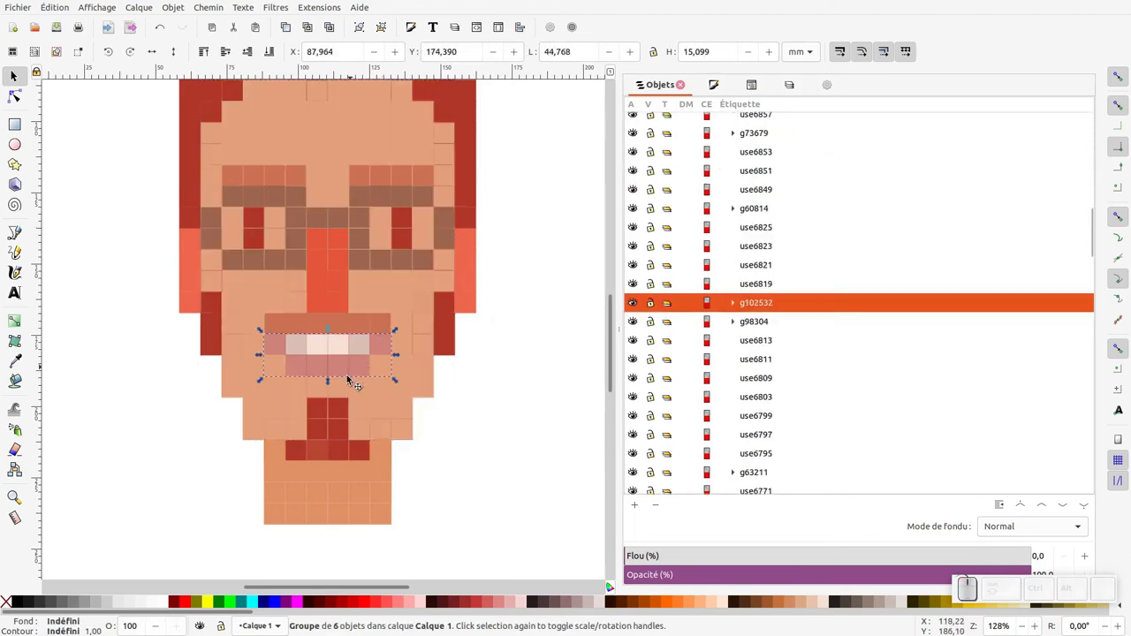
Select the mouth group, save the document, zoom out and clear the selection
click(339, 437)
key(ctrl+alt+F1)
click(387, 475)
key(ctrl+s)
key(ctrl+KP_Subtract)
key(Escape)
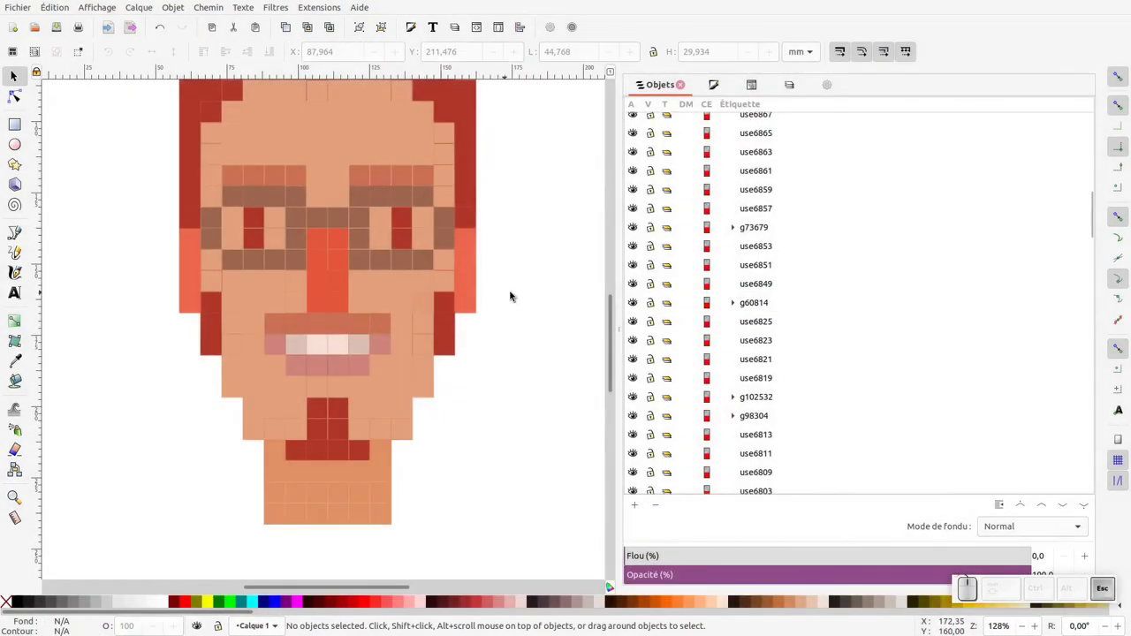
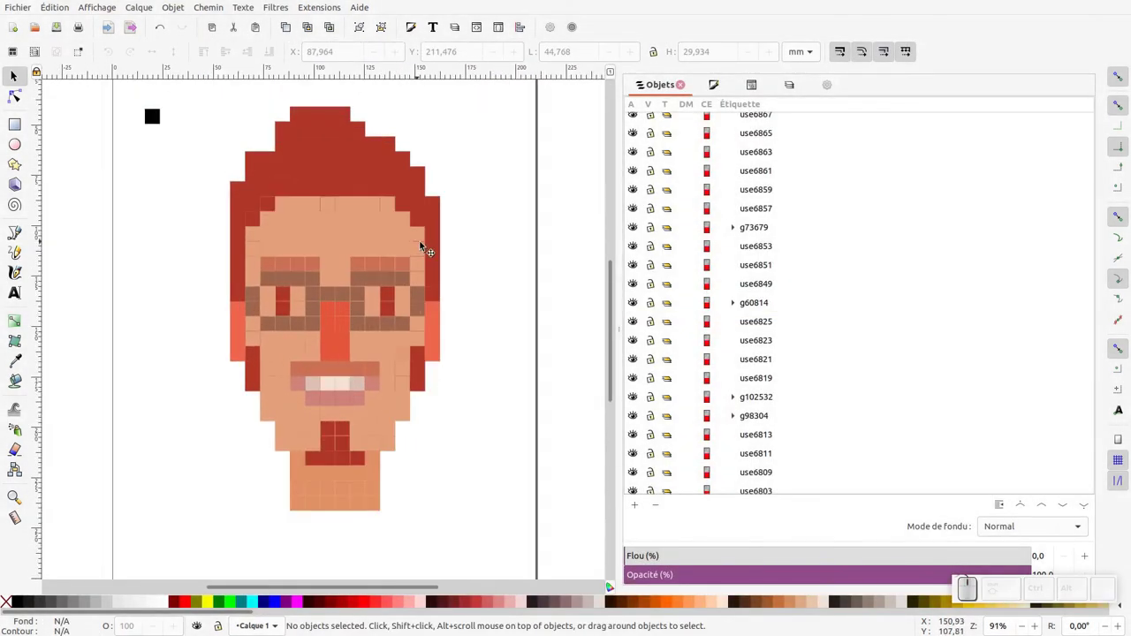
Rubber-band select all 23 feature groups making up the portrait
drag(502, 103, 202, 545)
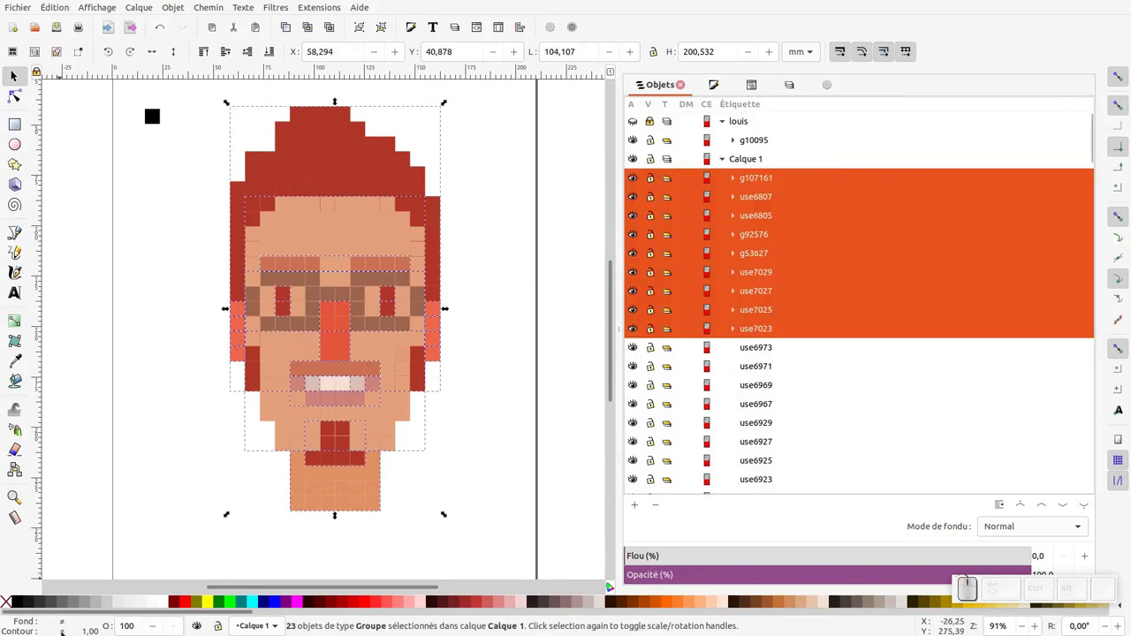
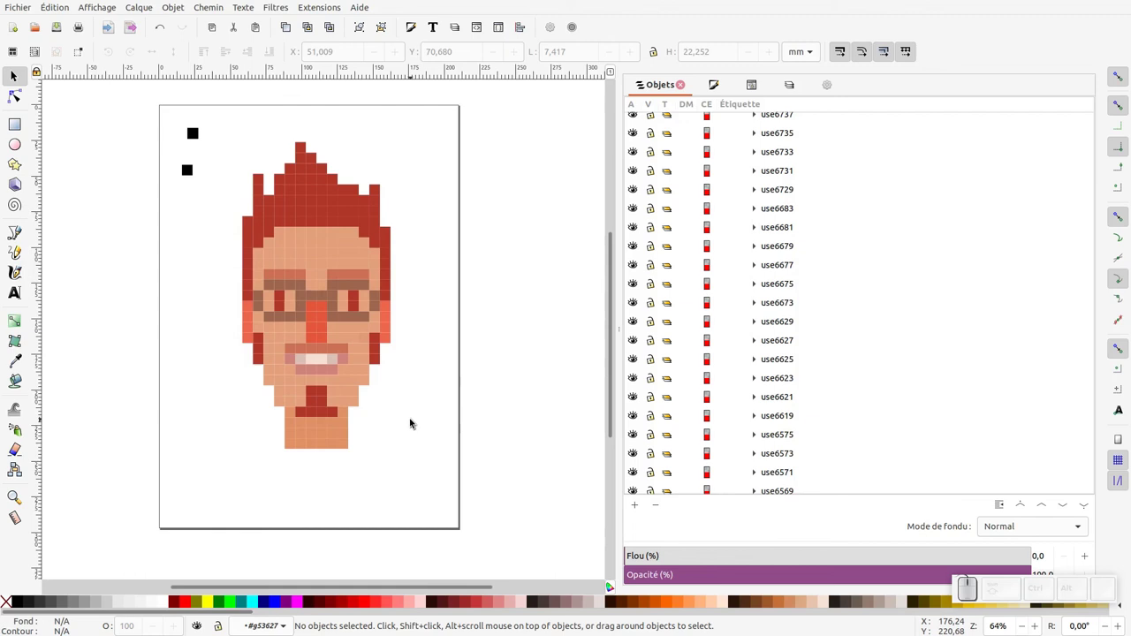
Select the whole portrait and combine its feature groups into one group
click(418, 418)
drag(302, 432, 231, 477)
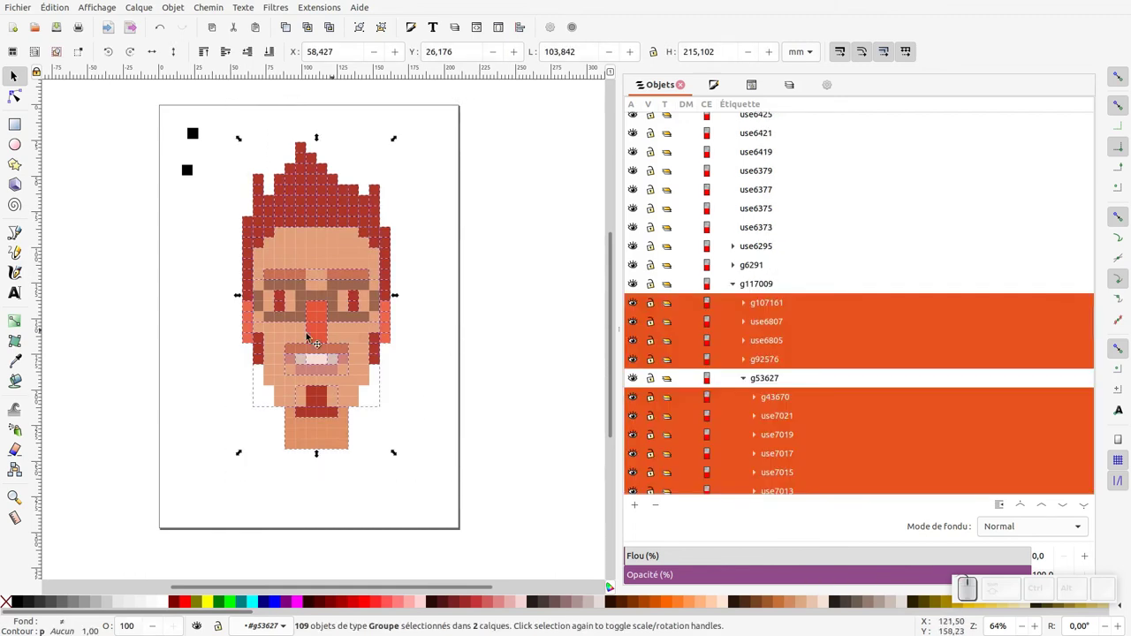